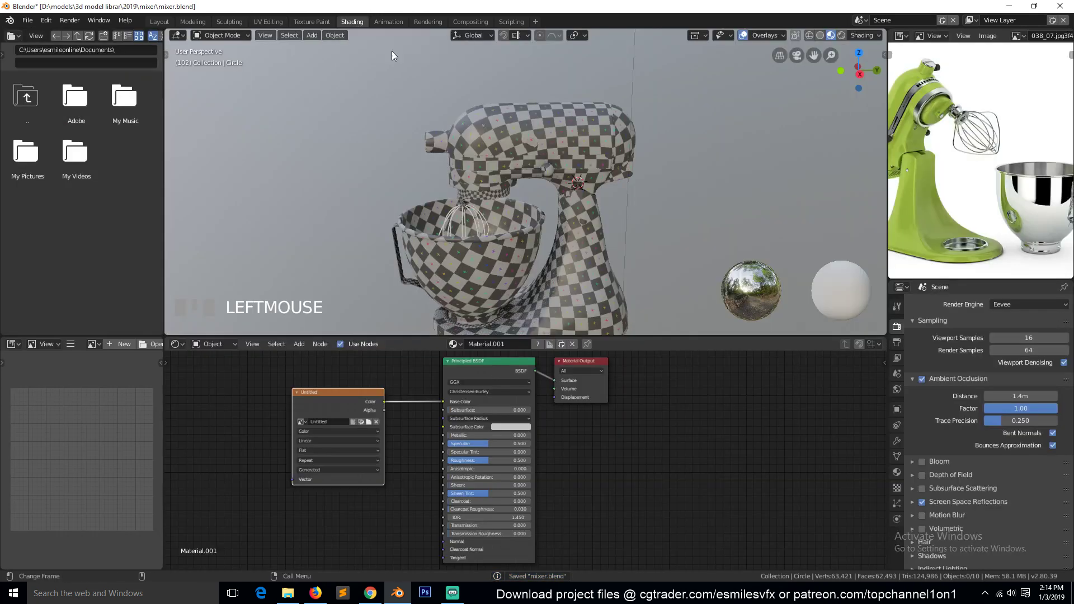
Step: Orbit the view toward the checker-textured mixer body before renaming its material to orange paint
key(`)
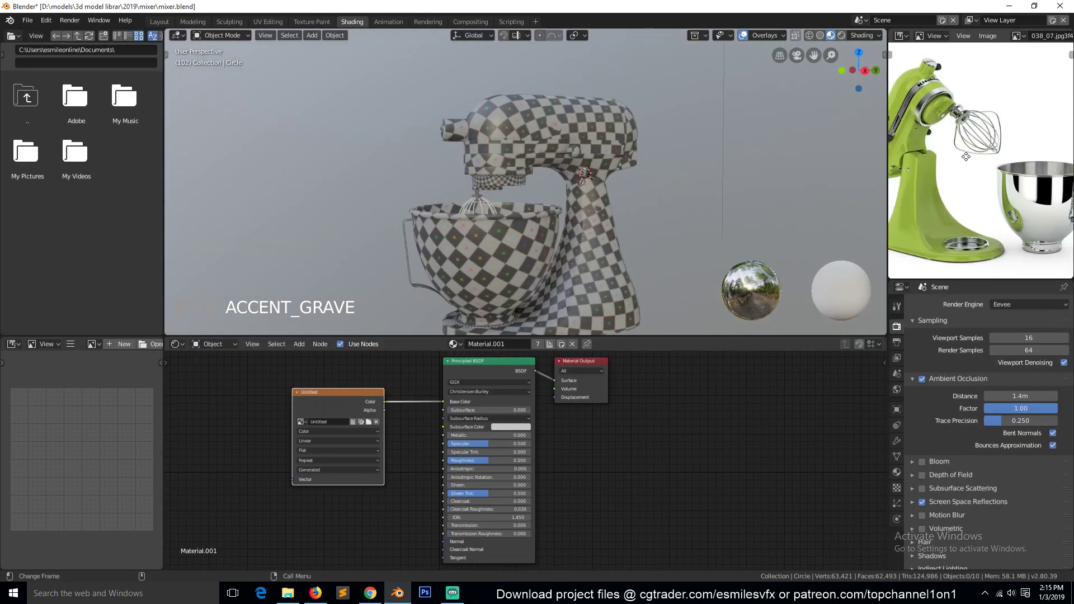
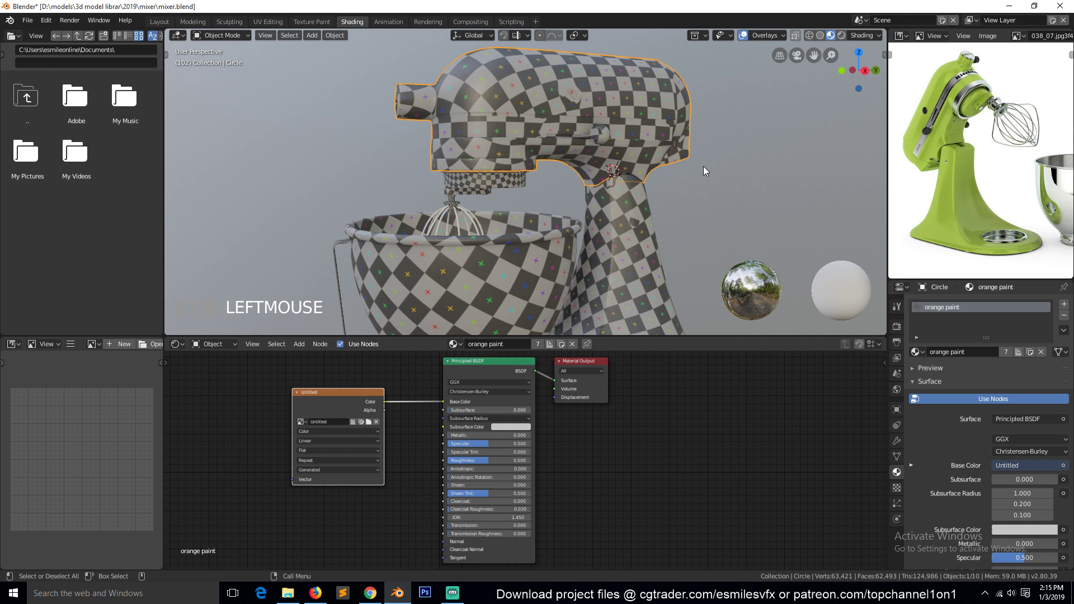
Step: Delete the checker Image Texture node from the orange paint material and view the mixer from the side
click(372, 400)
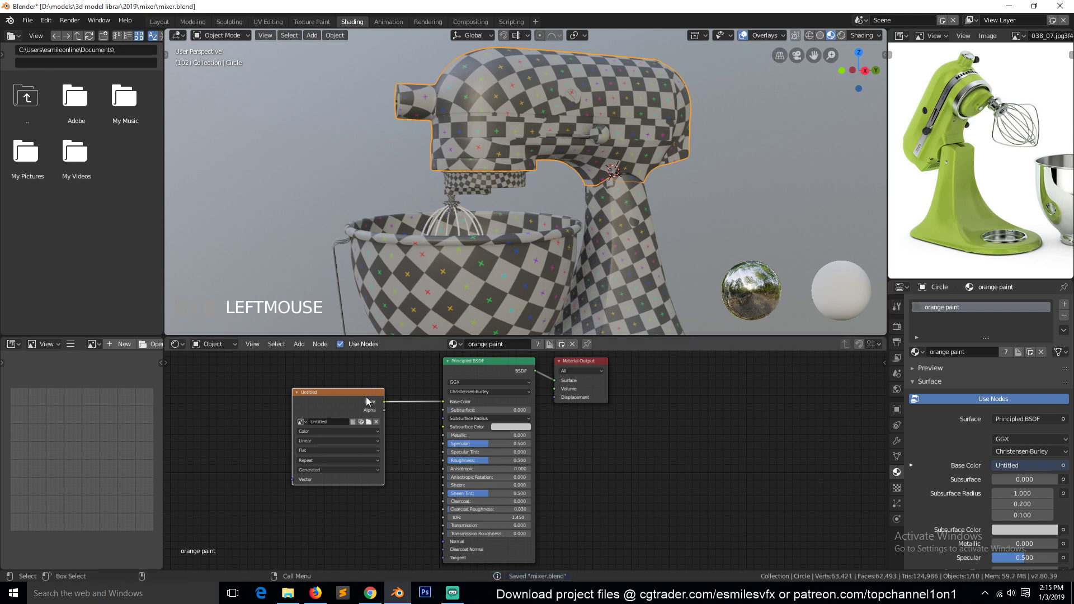
key(Delete)
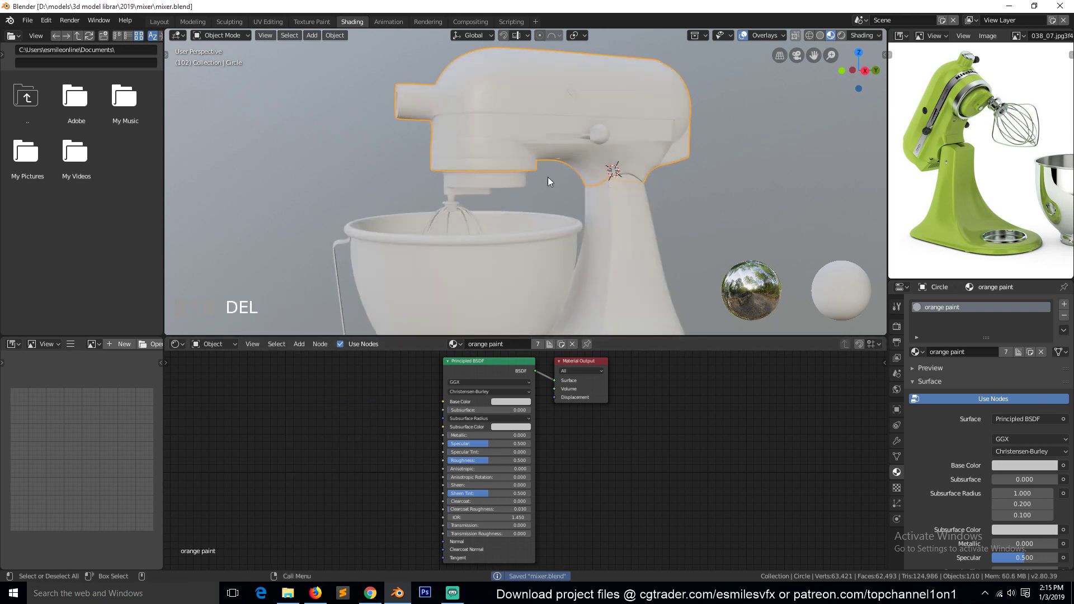
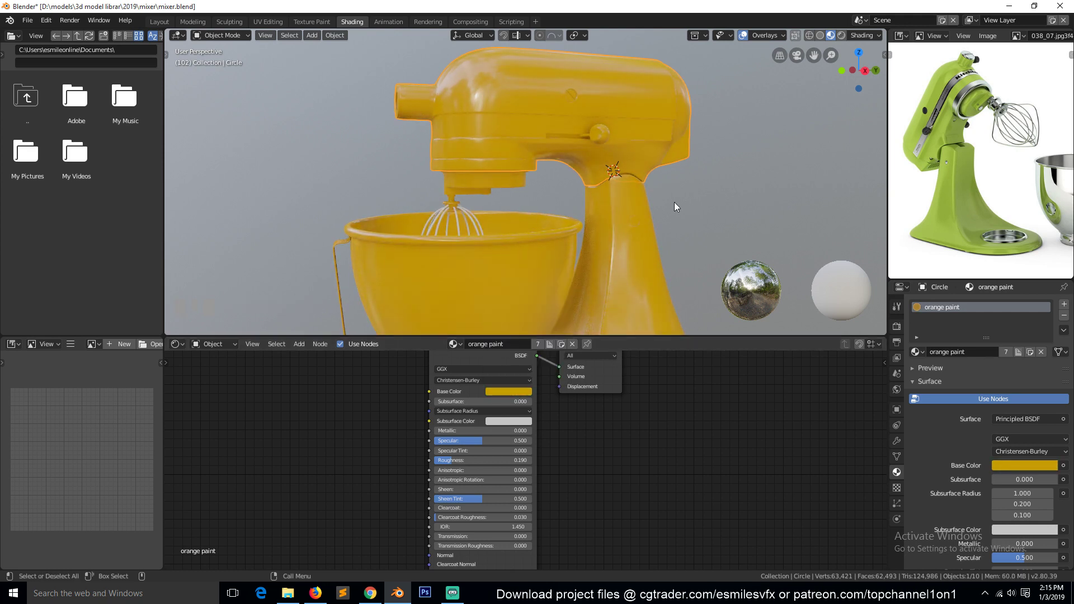
scroll(down, 3)
key(alt+a)
key(`)
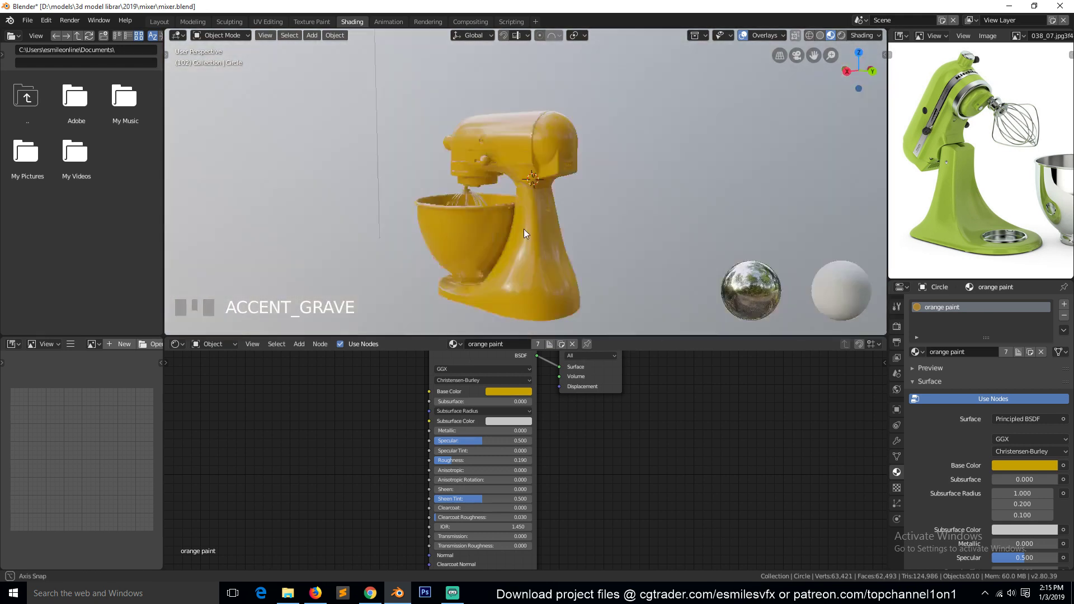
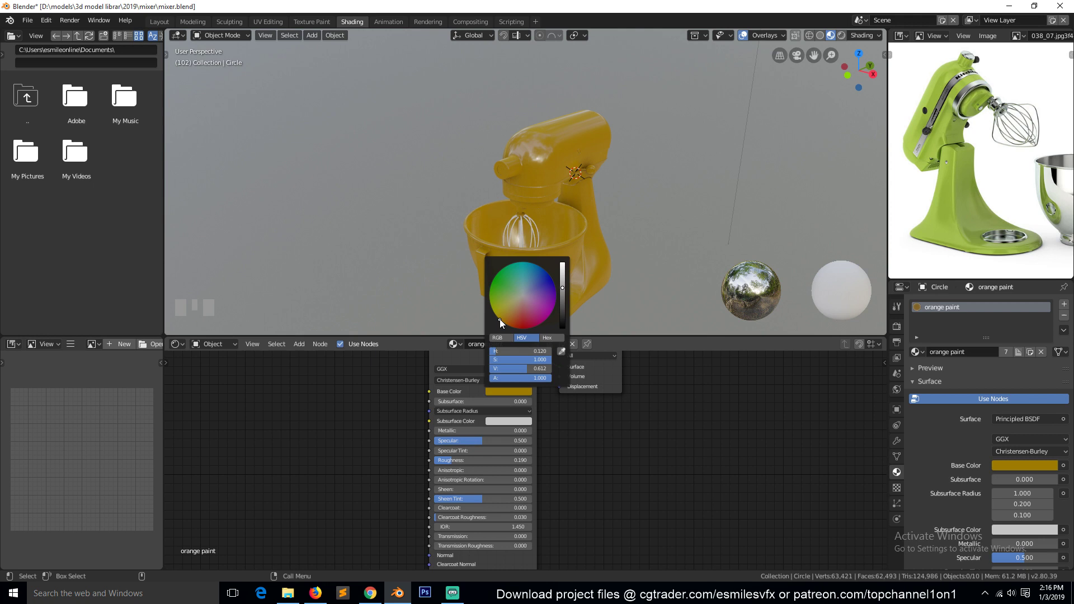
Step: Inspect the glossy red paint from several angles and save the mixer file
key(`)
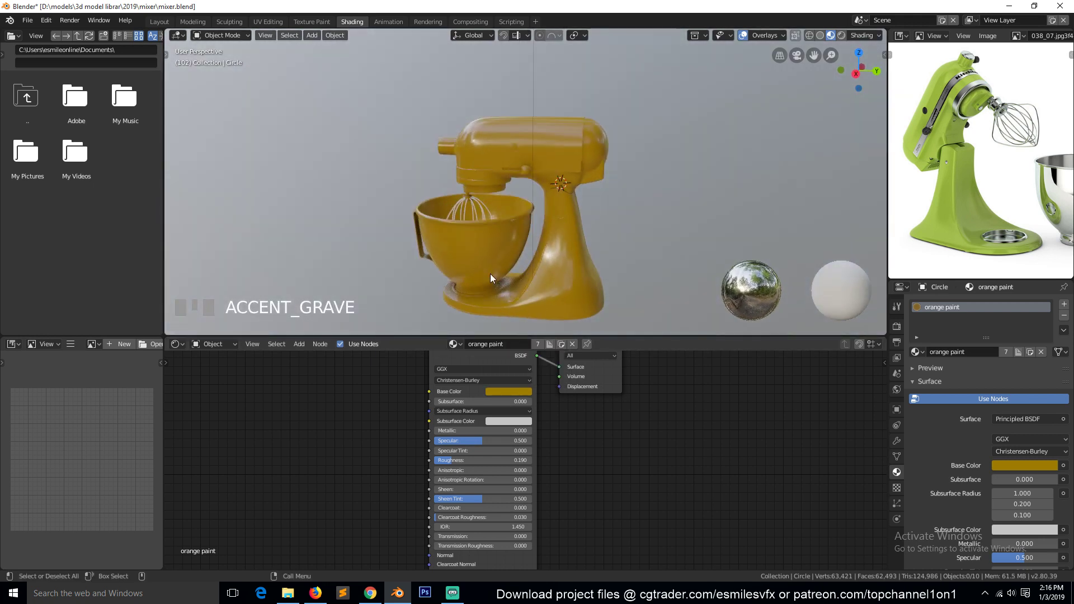
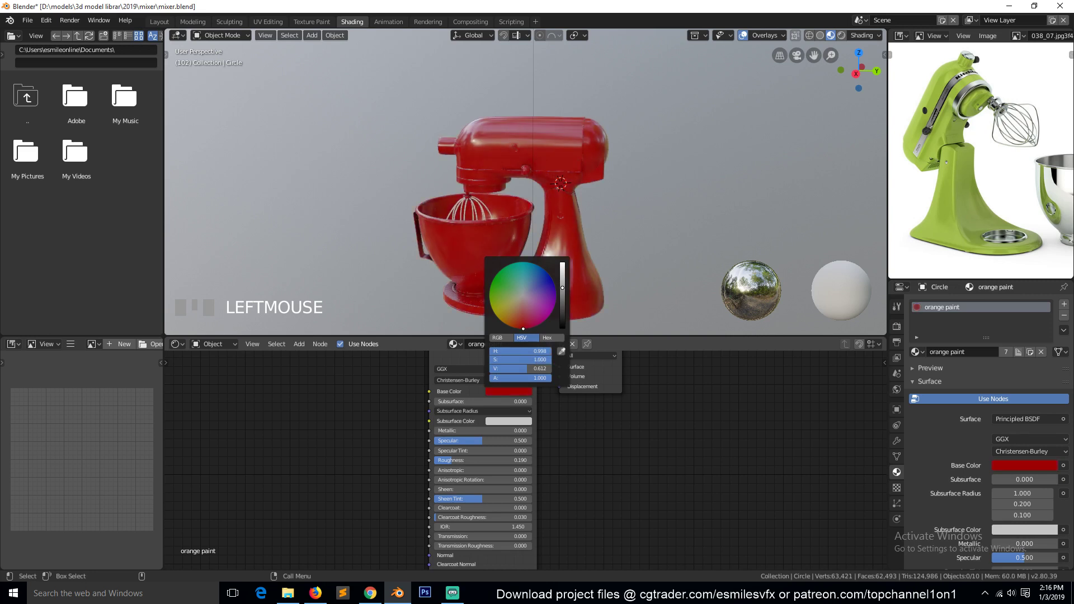
scroll(up, 3)
key(`)
scroll(up, 3)
key(ctrl+s)
scroll(down, 3)
key(`)
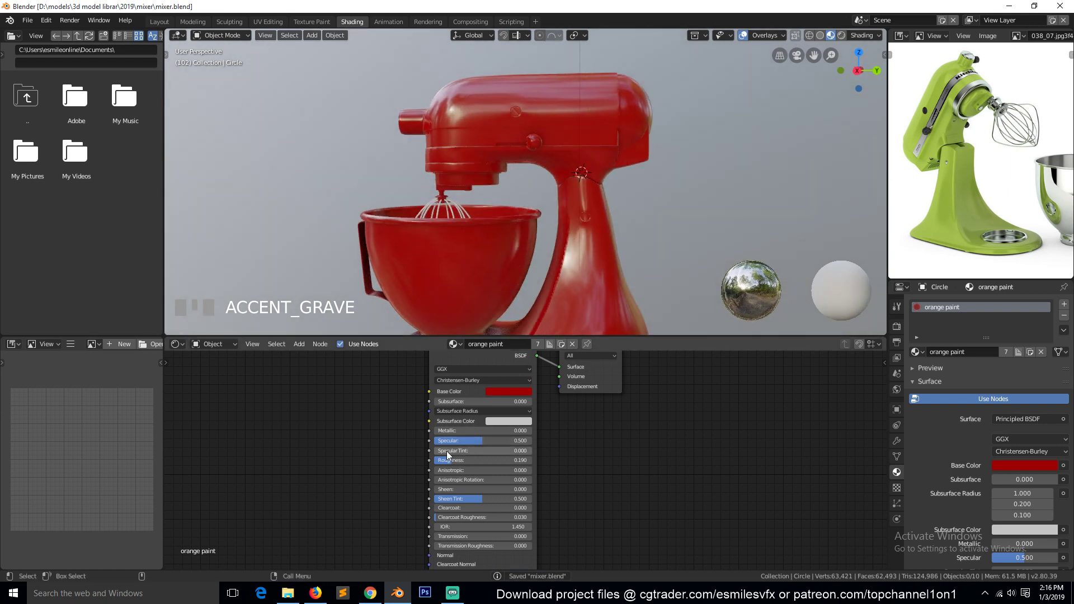
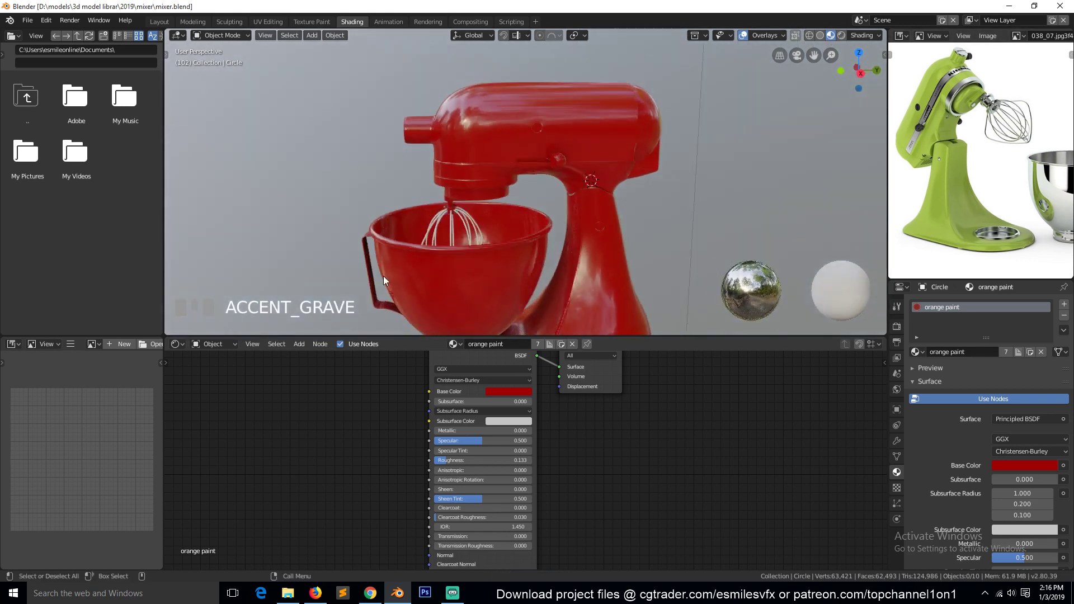
Step: Create a new material named metal on the bowl with Metallic 1 and lowered Roughness for sharp reflections
click(450, 263)
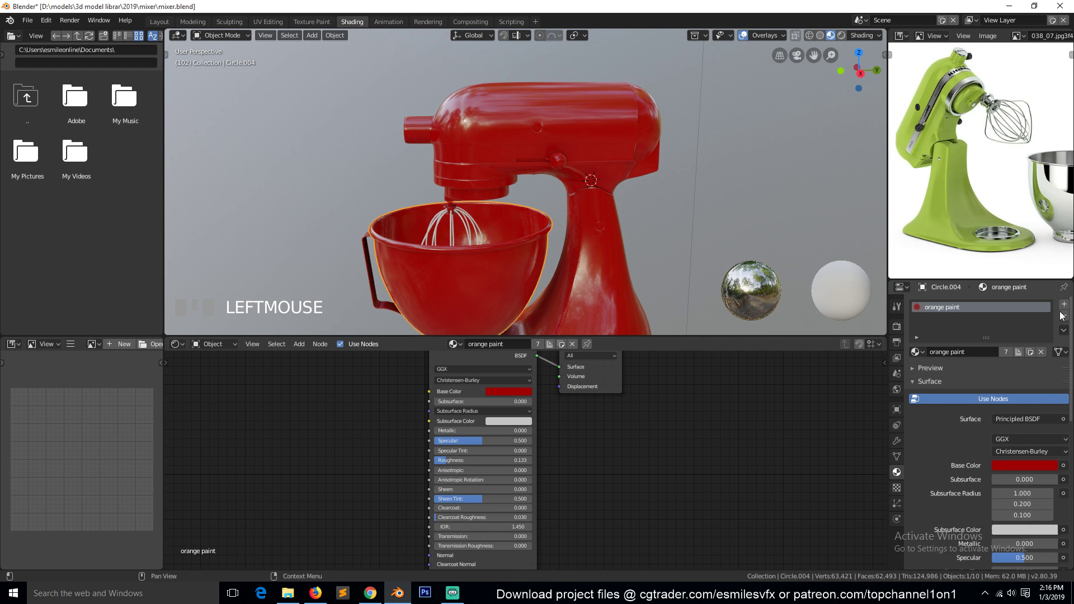
drag(1068, 319, 584, 433)
drag(607, 442, 499, 448)
drag(479, 441, 665, 462)
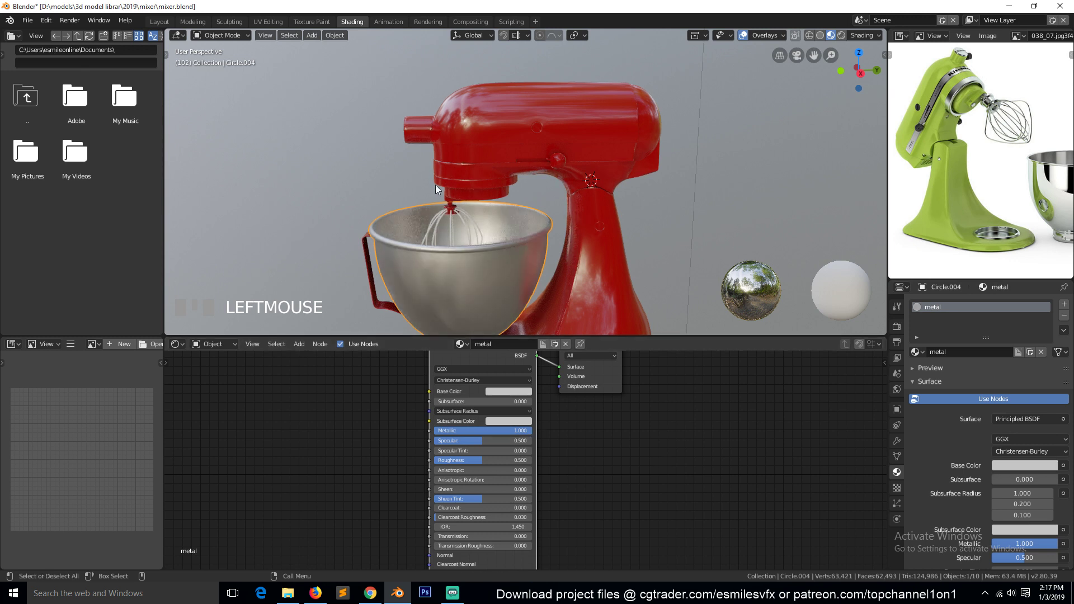
key(`)
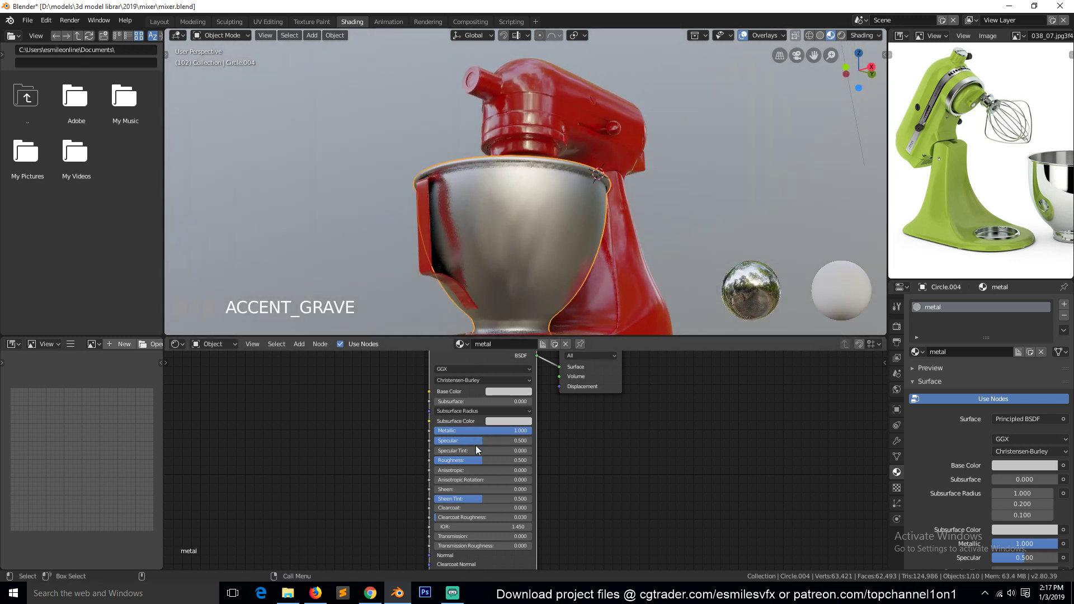
drag(482, 463, 374, 257)
Step: Assign the metal material to the Plane part via the browse list, then select the red mixer body
key(`)
key(alt+a)
scroll(down, 3)
key(`)
scroll(up, 3)
scroll(up, 3)
scroll(down, 3)
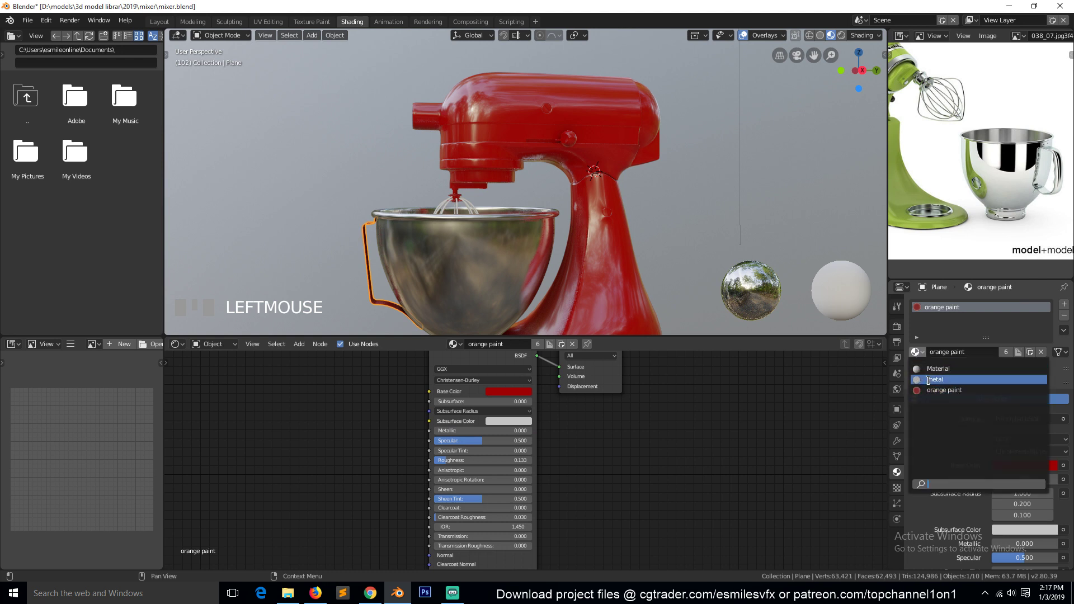
key(alt+a)
key(`)
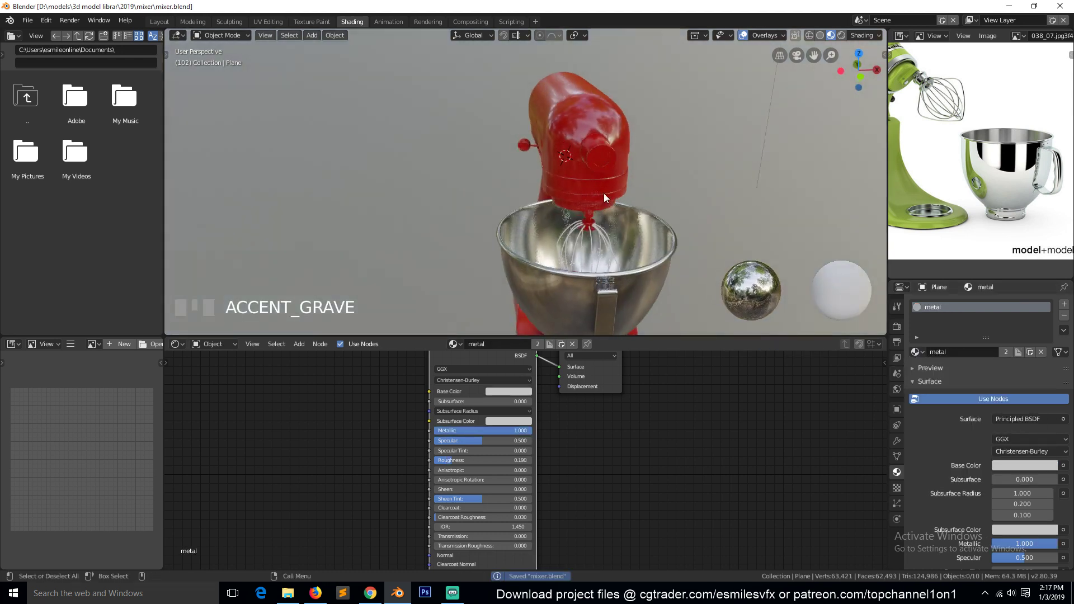
scroll(up, 3)
key(`)
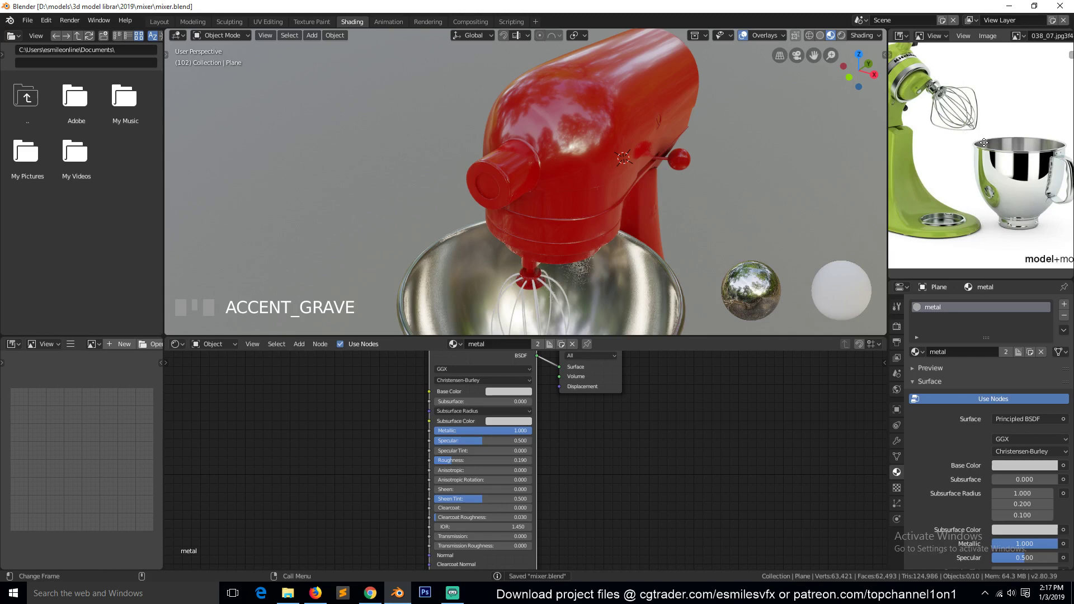
click(520, 177)
Step: Assign the metal material to the mixer head's front cap faces in Edit Mode and show the render settings
key(Tab)
scroll(up, 3)
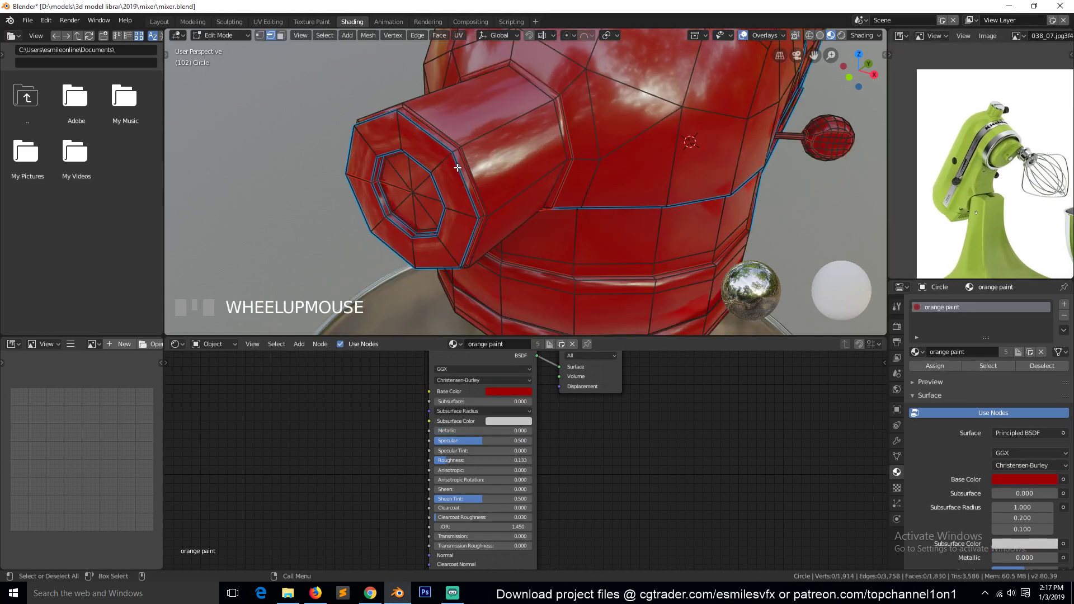
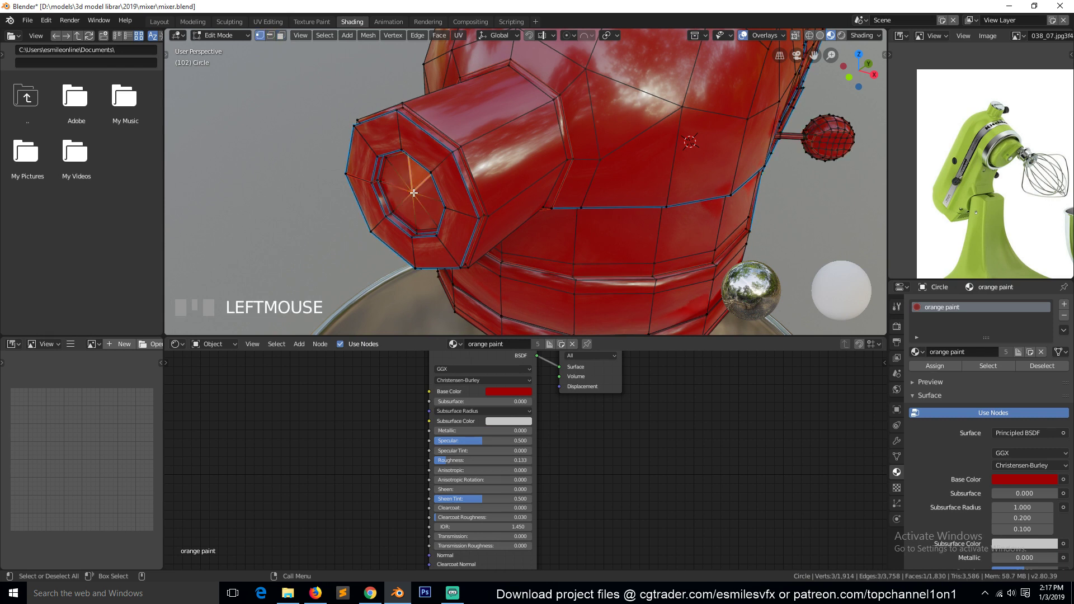
key(ctrl+KP_Add)
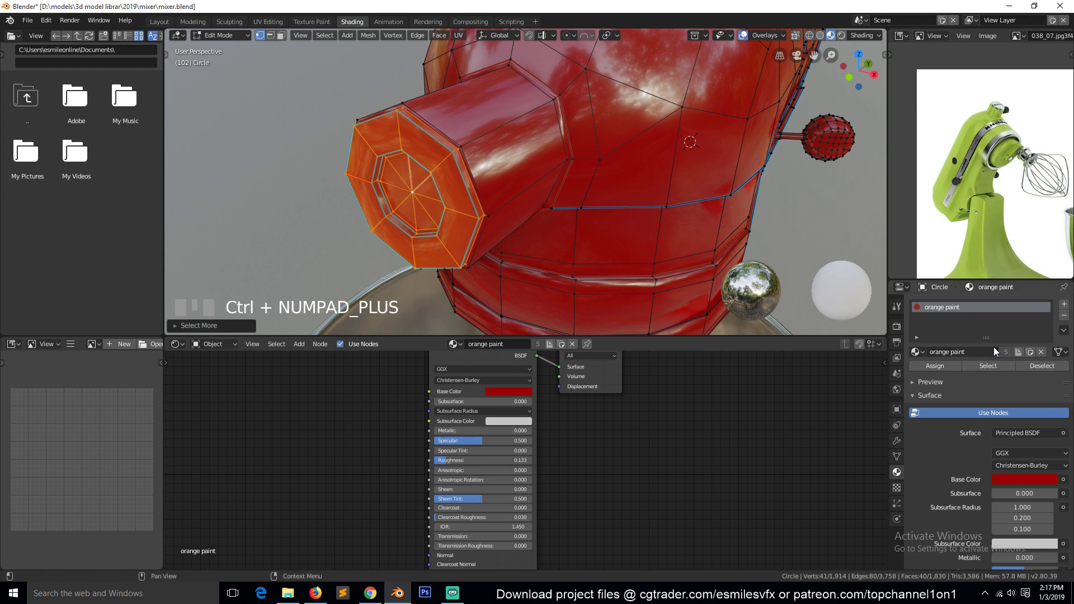
drag(1049, 316, 912, 372)
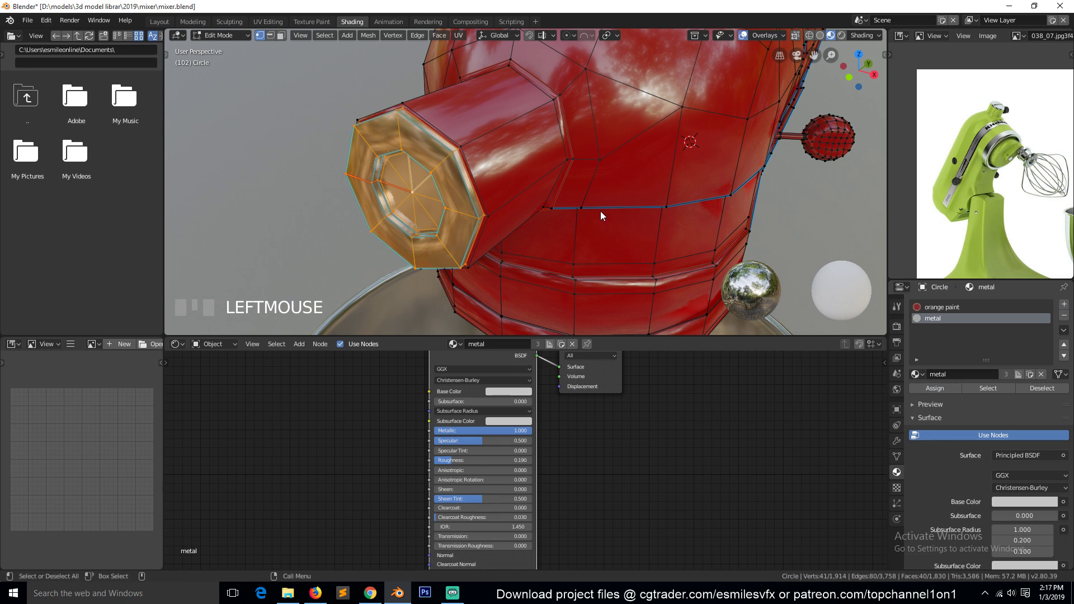
key(Tab)
key(Tab)
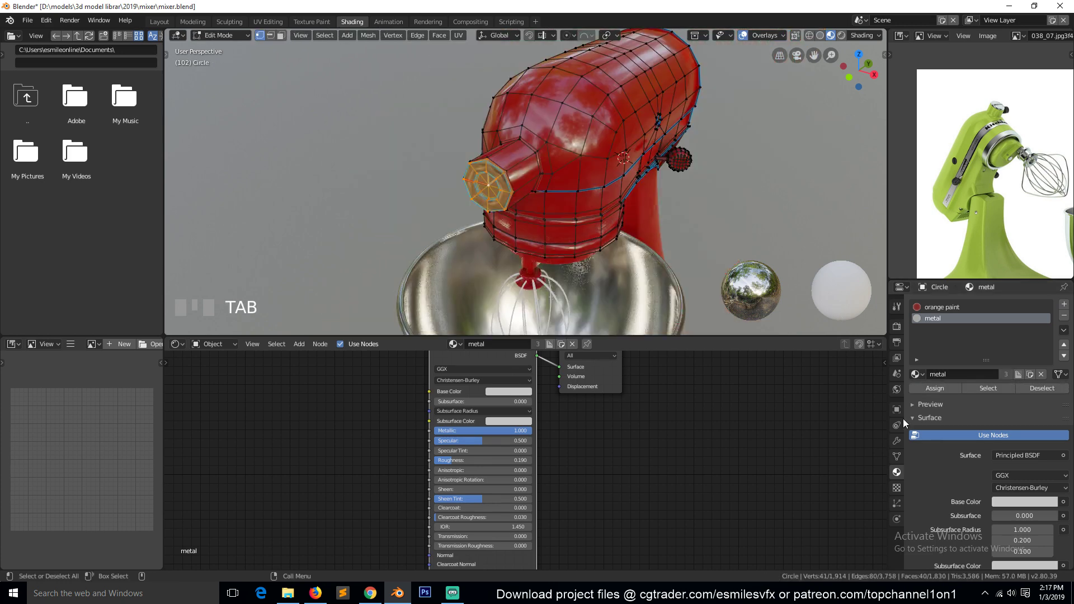
click(921, 469)
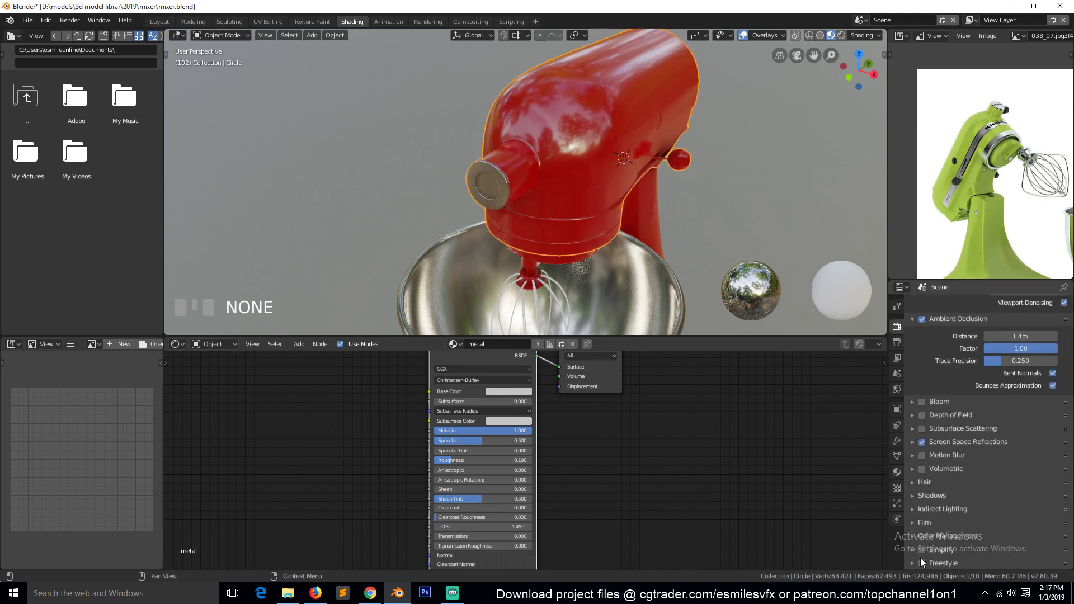
Step: Save the file, enter Edit Mode on the red body and pick a face on the band around the head
click(927, 556)
key(alt+a)
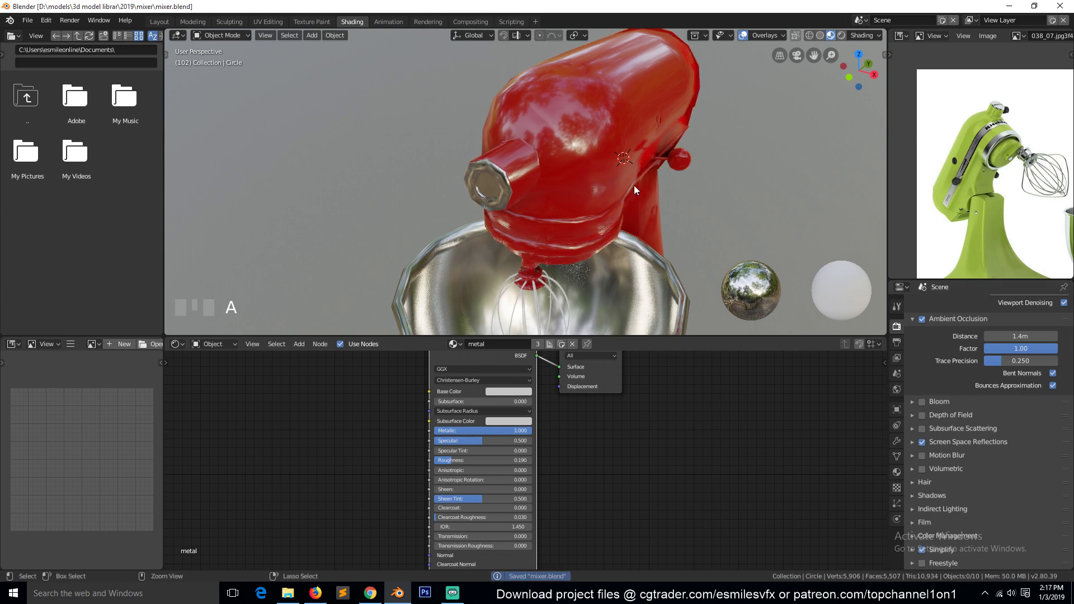
key(`)
click(692, 143)
key(Tab)
key(`)
key(2)
click(634, 168)
key(3)
click(606, 162)
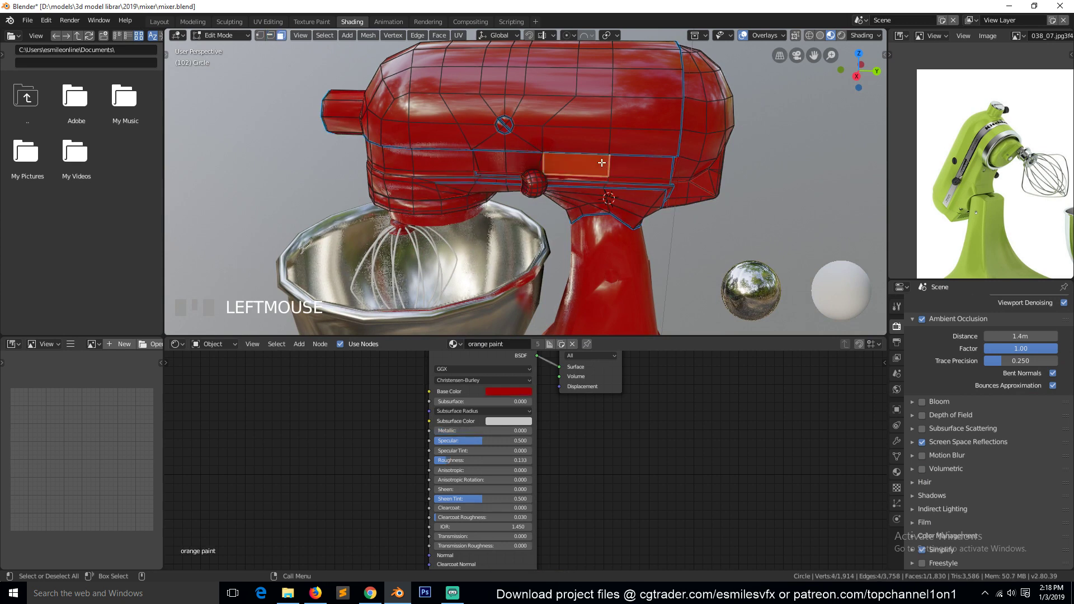
Step: Select the whole trim band around the mixer head and assign it the metal material
key(l)
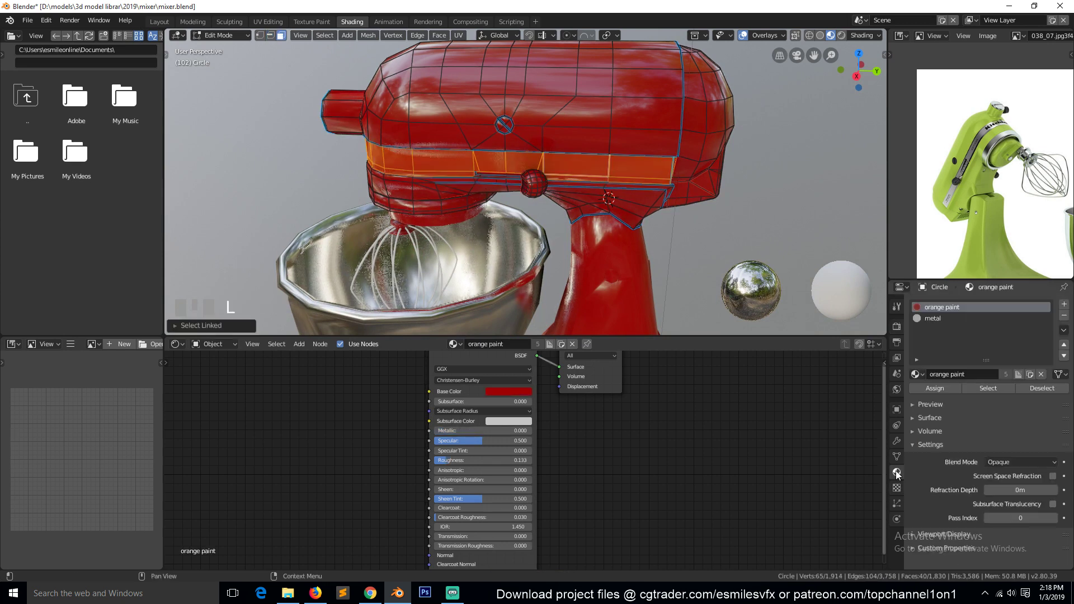
drag(989, 314, 593, 181)
key(Tab)
key(`)
scroll(up, 3)
key(`)
key(Tab)
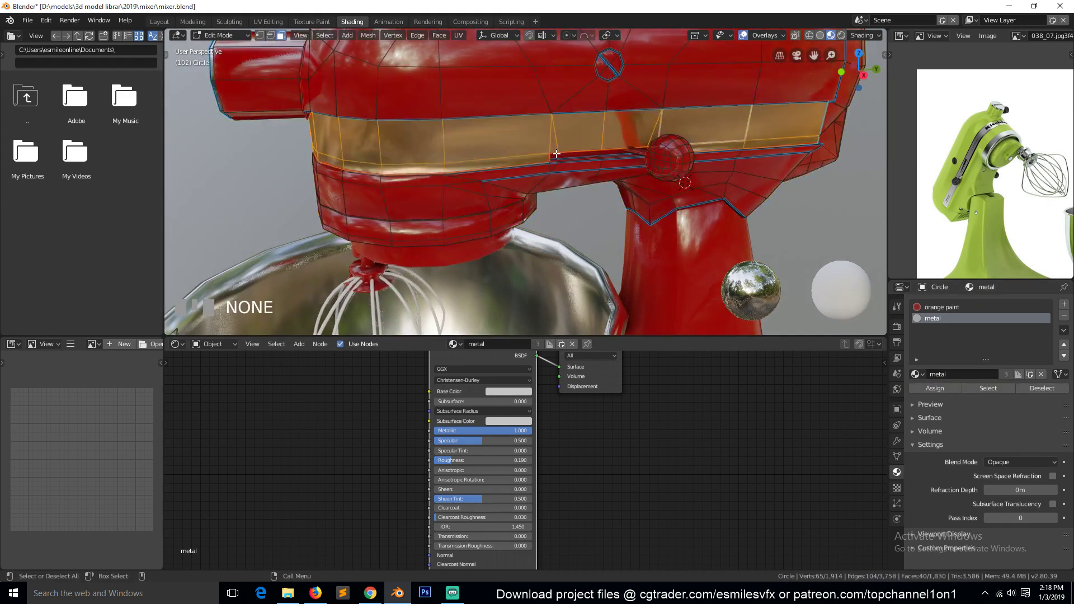
Step: Select the thin strip below the metal band and assign it the metal material too
click(558, 155)
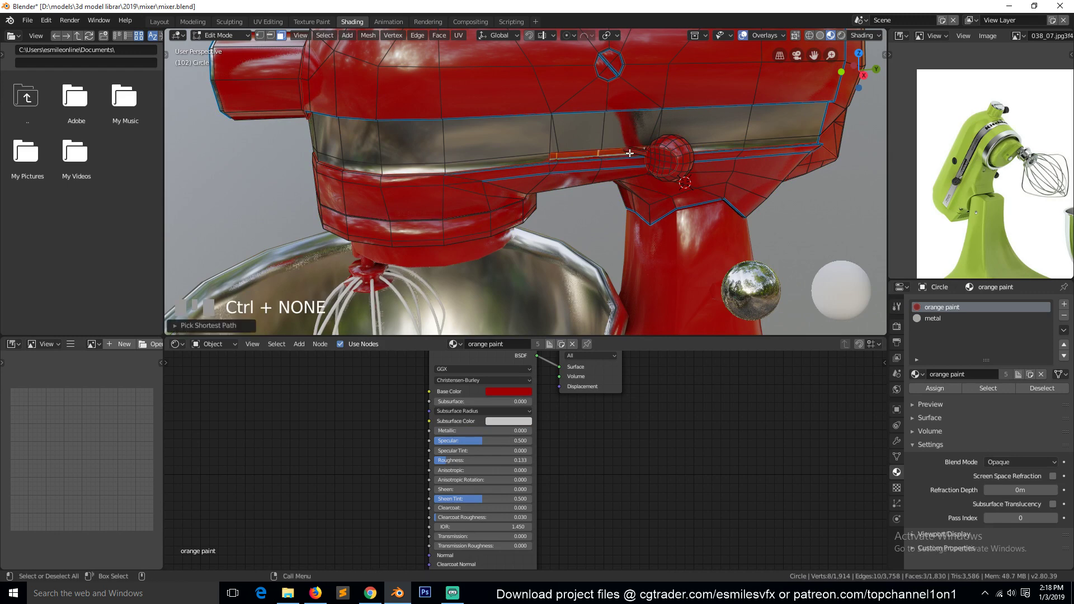
key(`)
key(ctrl+KP_Add)
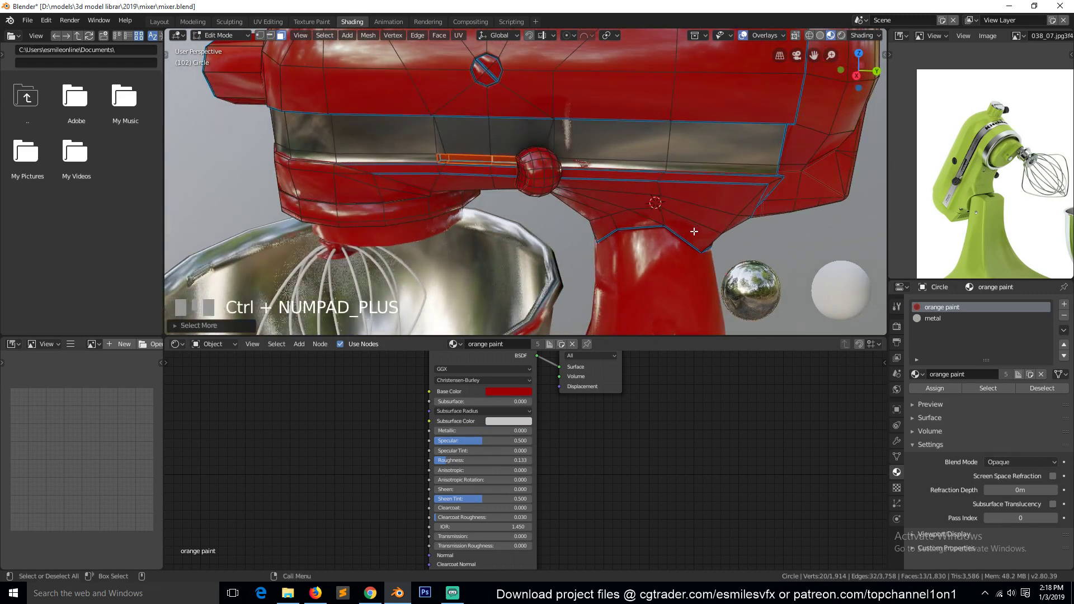
drag(941, 324, 940, 388)
click(941, 390)
key(Tab)
Step: Select the full ring of faces below the mixer head for the metal material
scroll(down, 3)
scroll(up, 3)
key(`)
scroll(down, 3)
key(`)
scroll(up, 3)
key(Tab)
key(`)
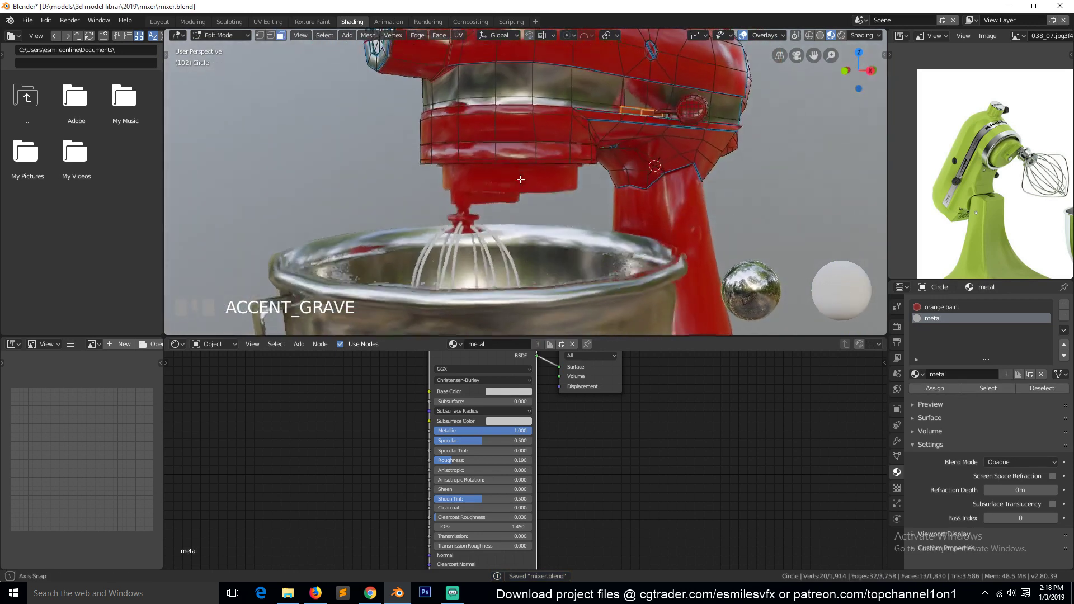
click(492, 131)
key(ctrl+KP_Add)
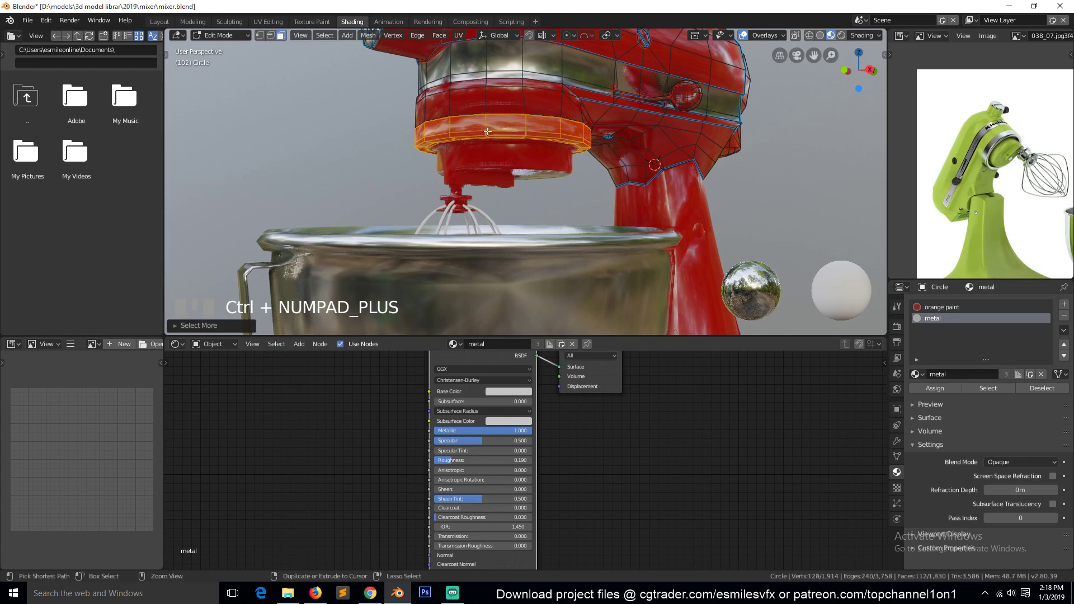
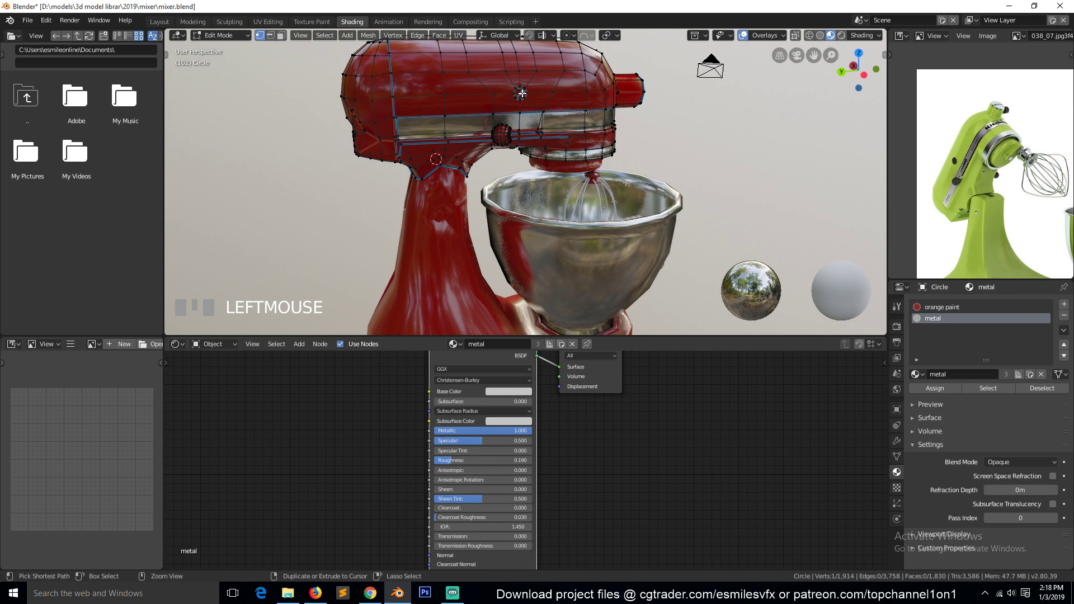
Step: Assign metal to the bolt on top of the head and the two bolts on its underside
key(ctrl+l)
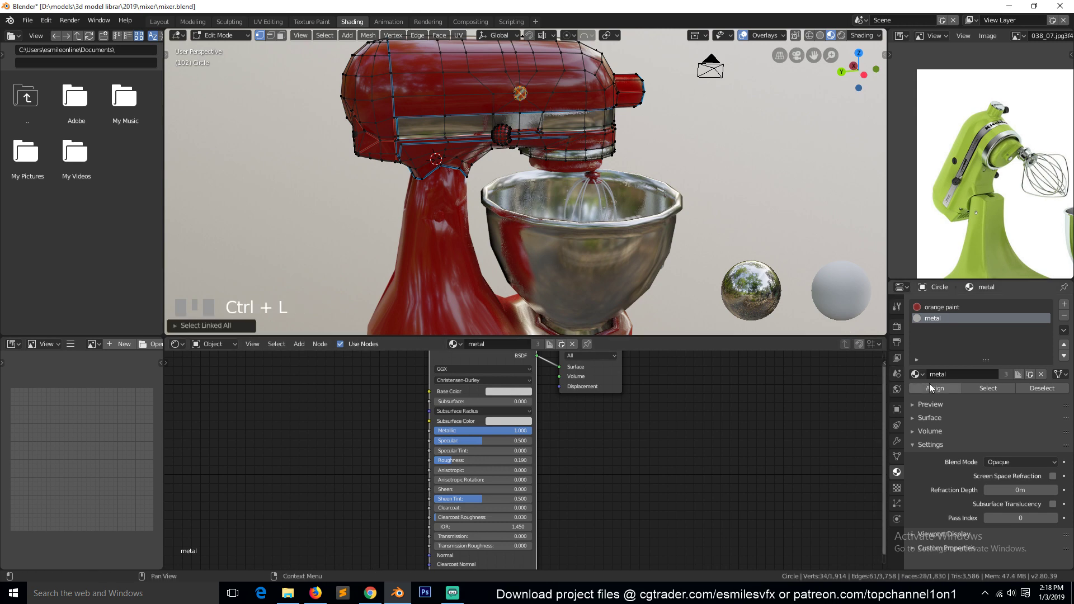
click(934, 387)
scroll(up, 3)
key(`)
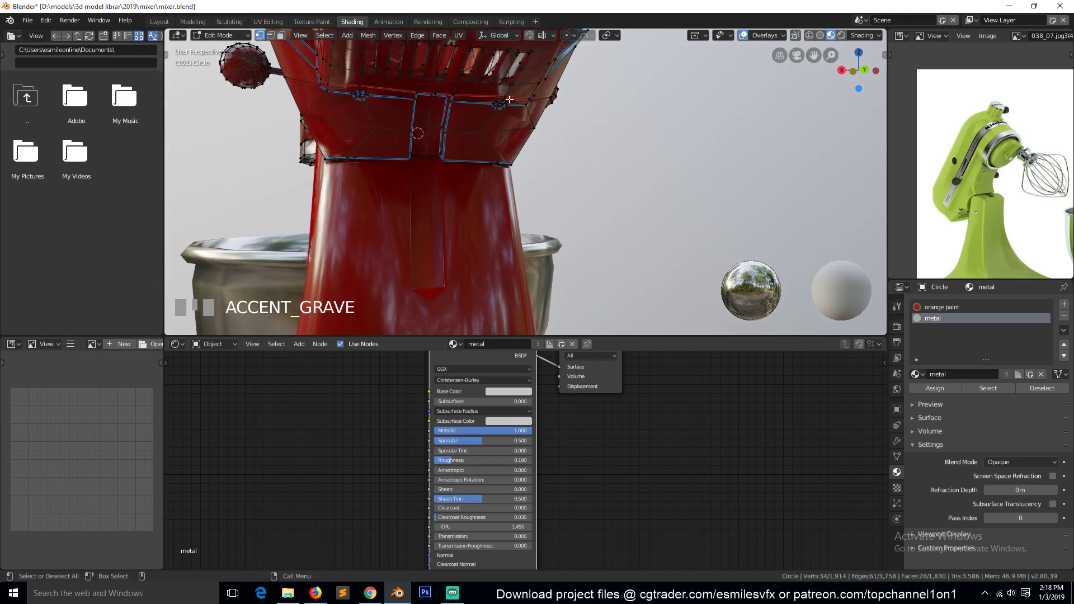
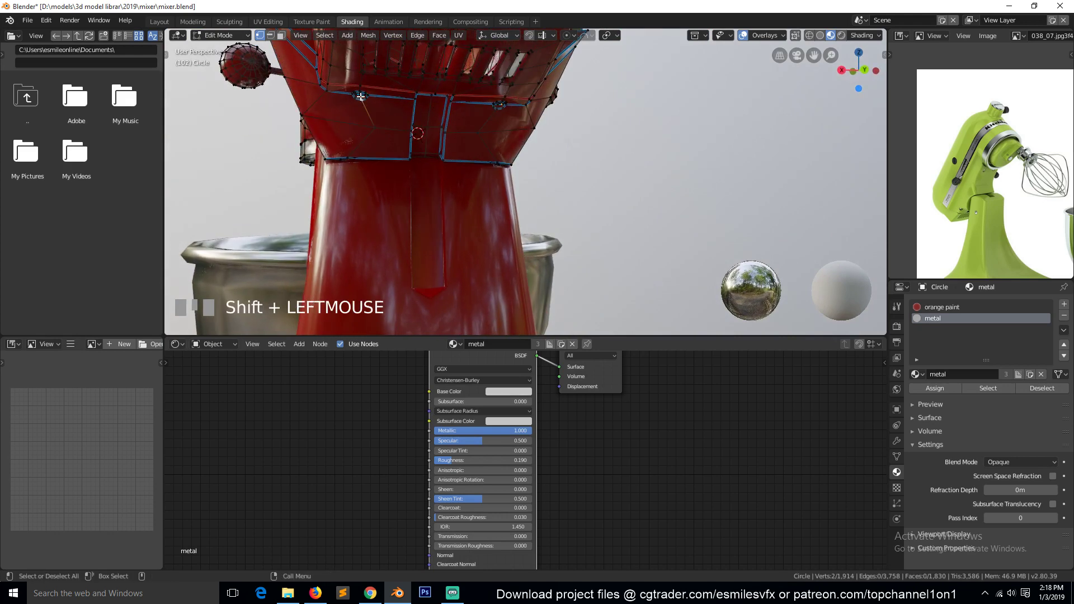
key(KP_Decimal)
key(`)
click(424, 149)
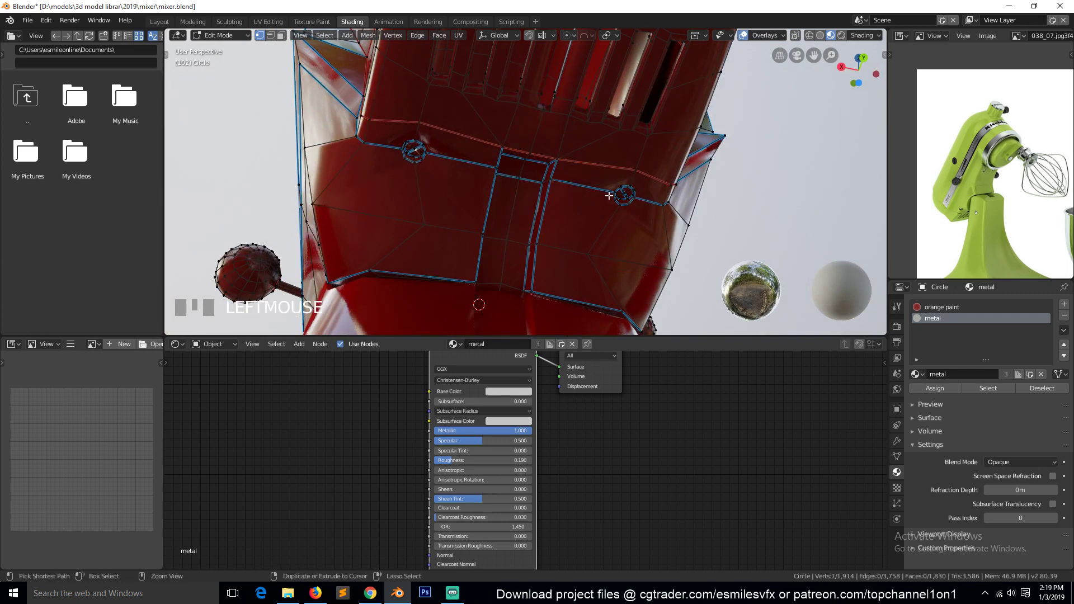
click(632, 193)
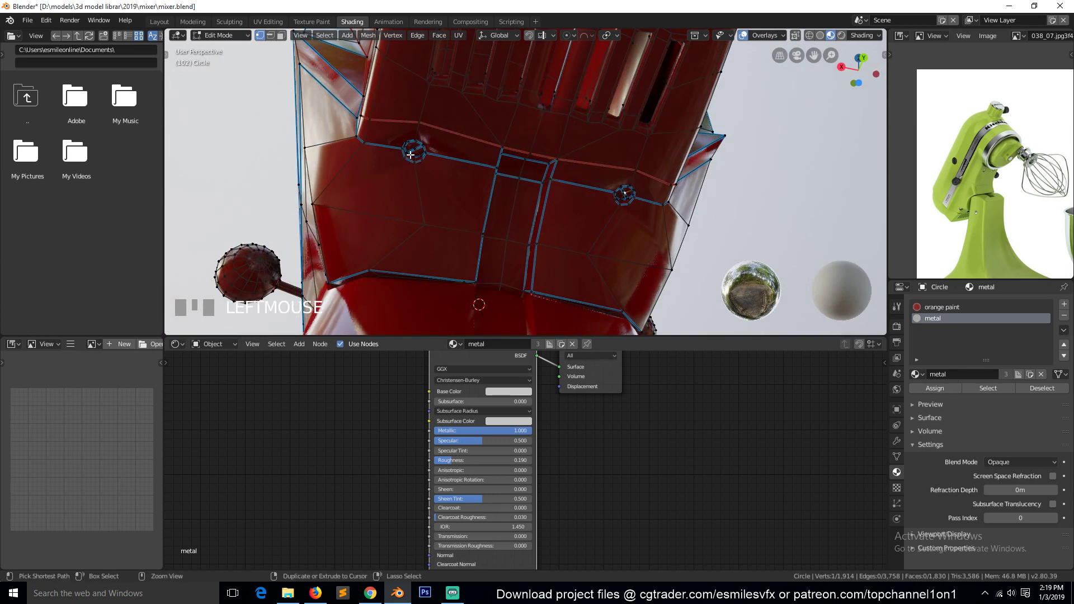
click(421, 152)
key(ctrl+l)
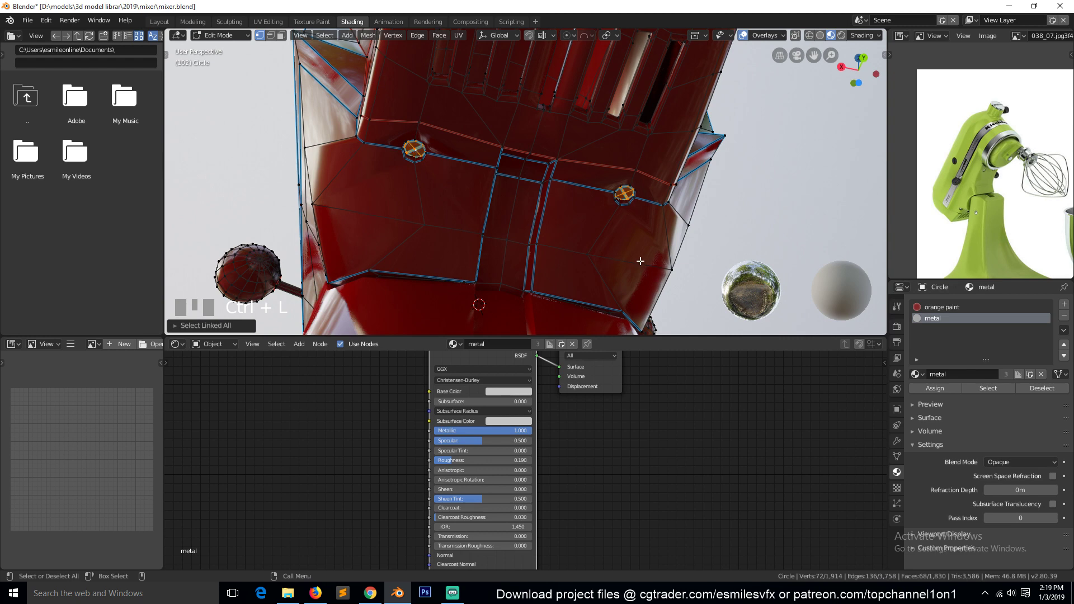
click(940, 393)
Step: Leave the head mesh, select the mixer stand pillar and begin selecting its faces in Edit Mode
key(Tab)
scroll(up, 3)
key(`)
scroll(down, 3)
key(`)
key(Tab)
key(Tab)
click(524, 264)
key(Tab)
click(506, 250)
key(ctrl+l)
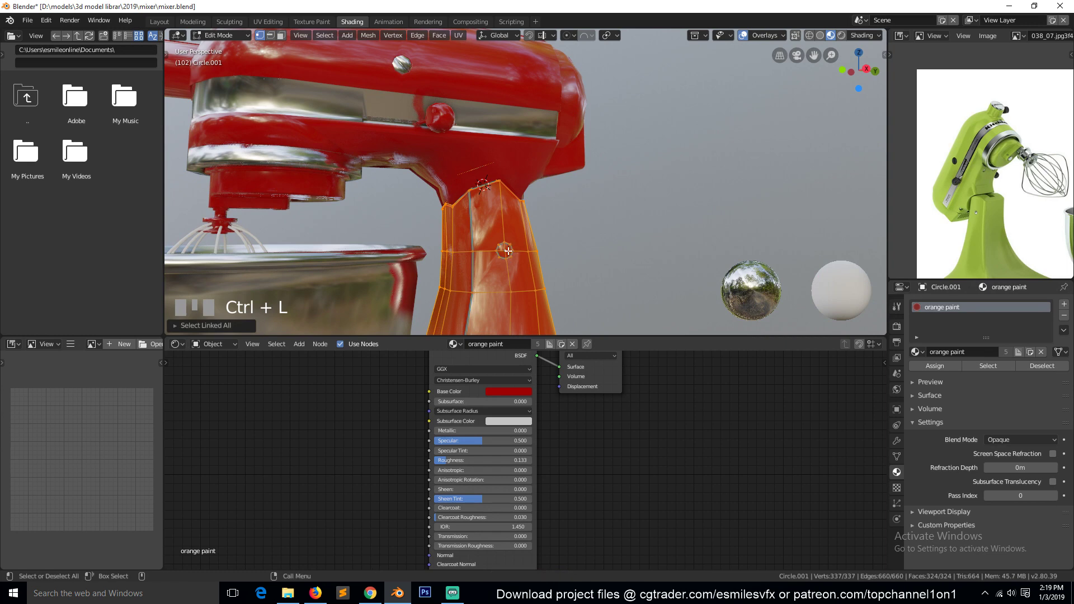
Step: Grow the selection over the bolt on the stand pillar and orbit around it
click(512, 251)
key(KP_Decimal)
scroll(down, 3)
key(`)
key(ctrl+KP_Add)
drag(1044, 317, 569, 225)
key(Tab)
Step: Add a metal material slot to the Circle.001 stand and assign it to the pillar bolt
scroll(down, 3)
key(`)
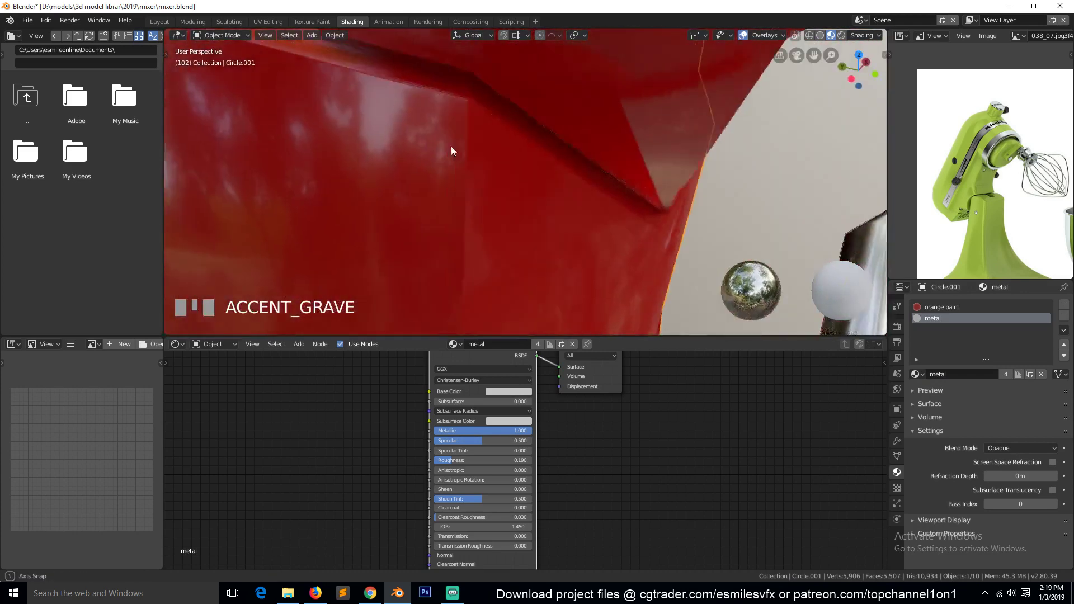
scroll(down, 3)
key(`)
key(Tab)
scroll(up, 3)
click(546, 168)
key(ctrl+KP_Add)
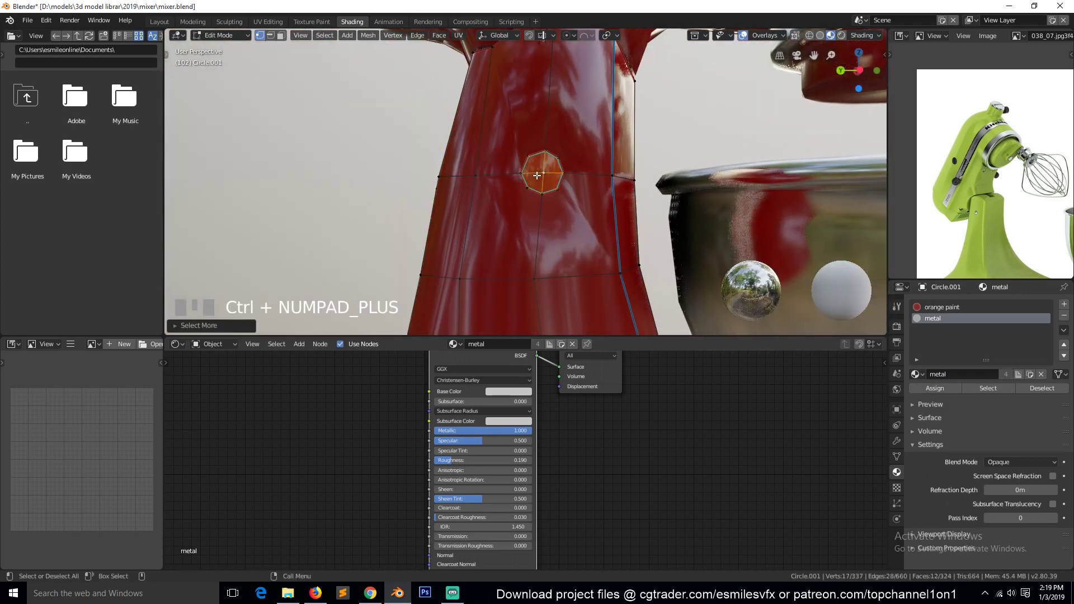
click(951, 387)
key(Tab)
Step: Save the file, view the whole mixer and select the bowl mounting plate
scroll(down, 3)
key(`)
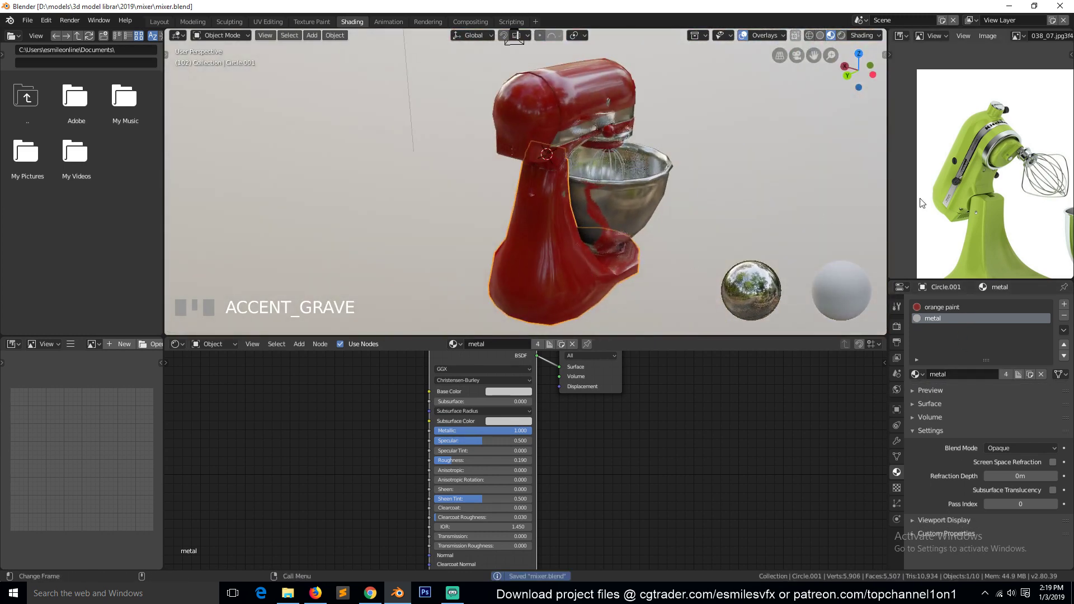
drag(628, 247, 648, 279)
key(h)
click(655, 301)
Step: Switch the Circle.003 mounting plate from orange paint to metal and unhide the reference image planes
key(Tab)
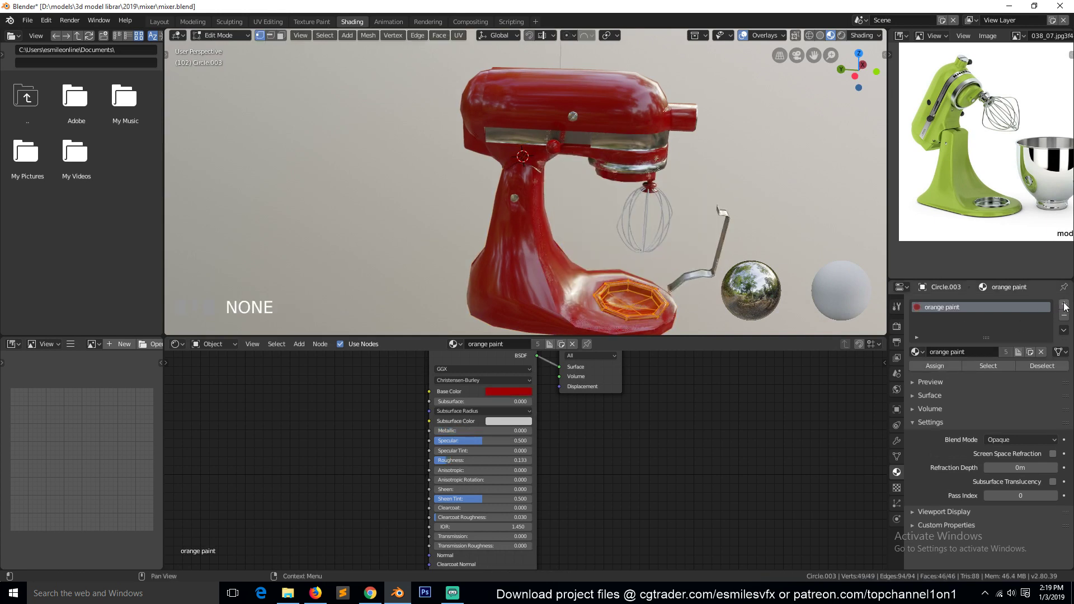
key(Tab)
key(Tab)
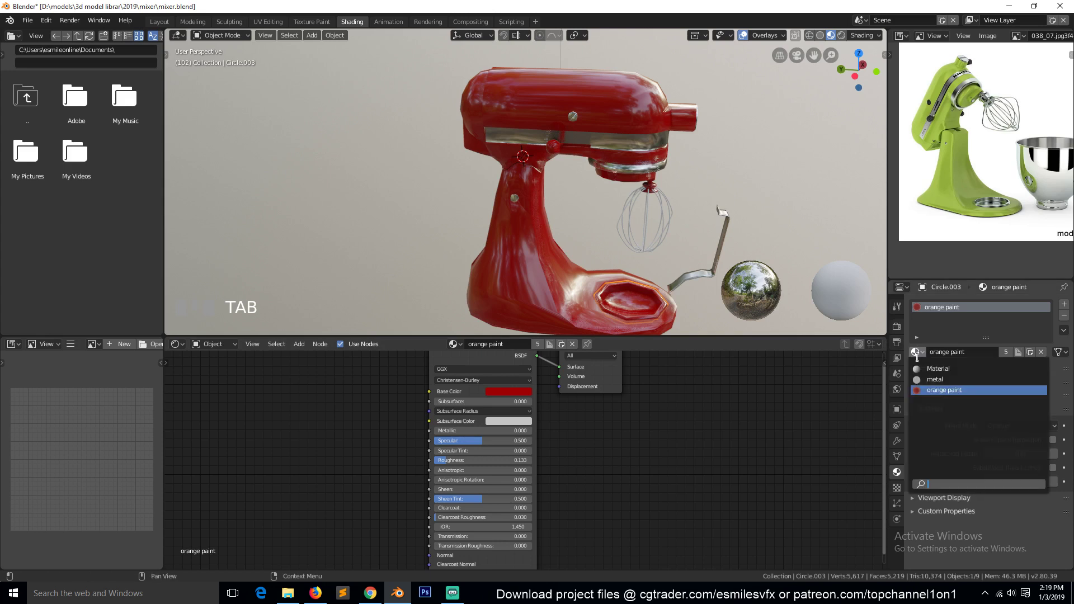
click(938, 378)
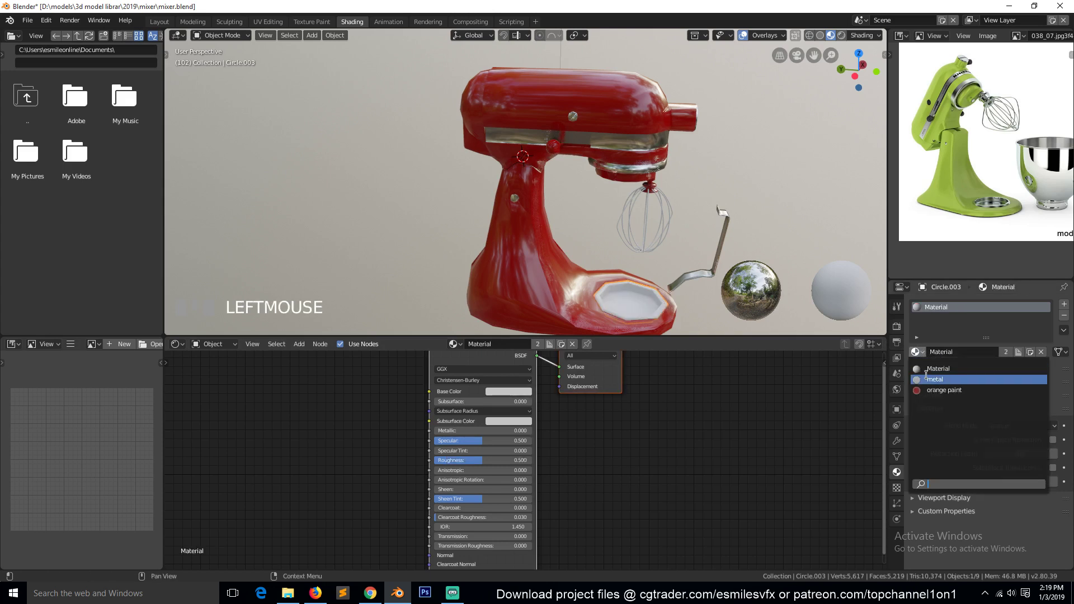
key(alt+a)
scroll(down, 3)
key(`)
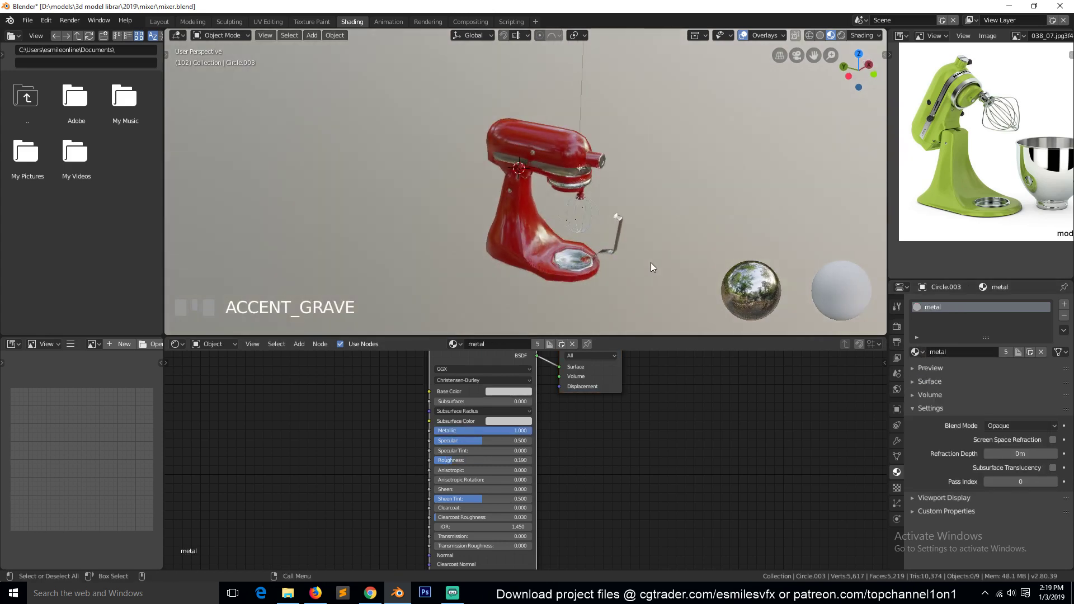
key(alt+h)
key(alt+a)
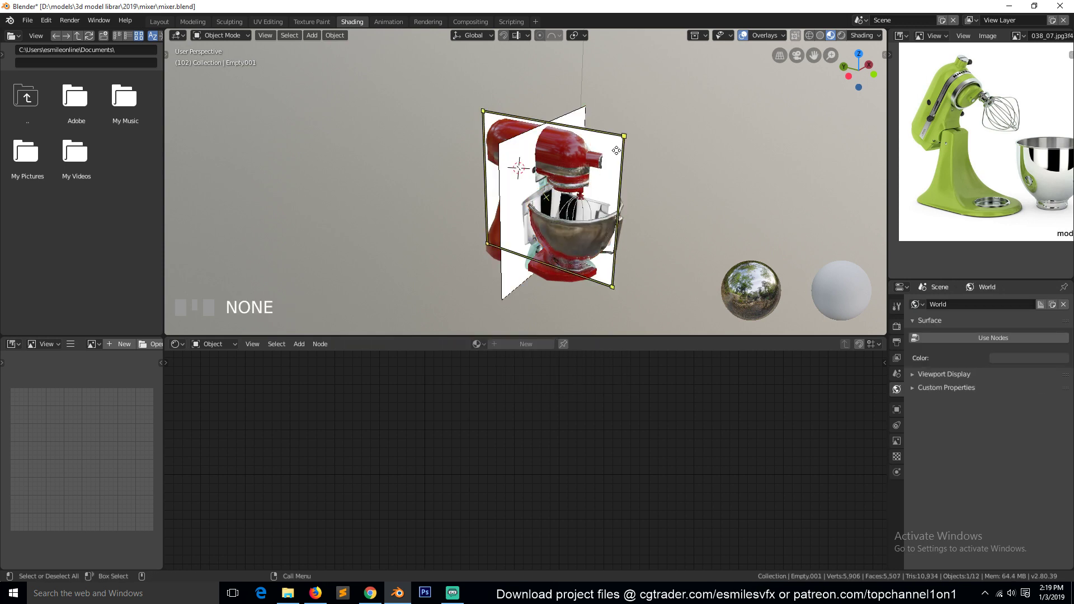
Step: Delete the reference image empty from the scene and save the file
click(586, 120)
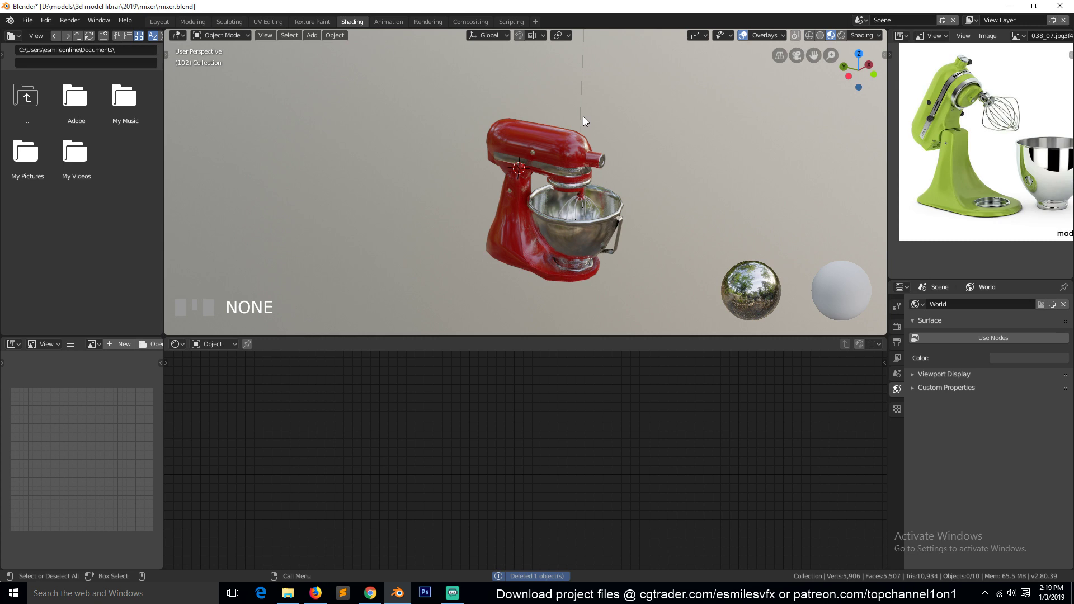
key(`)
scroll(up, 3)
key(`)
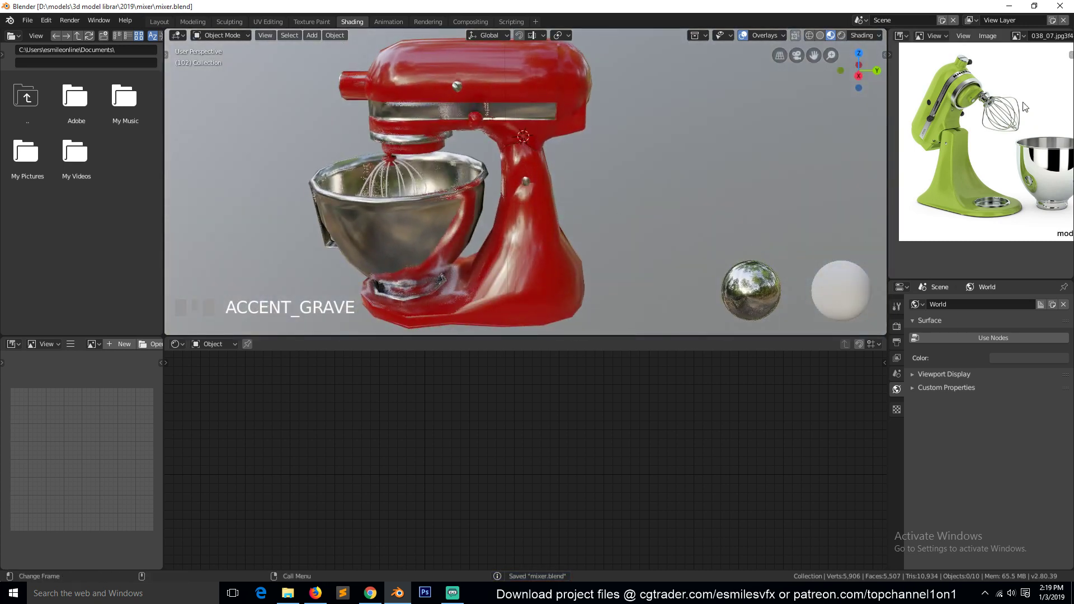
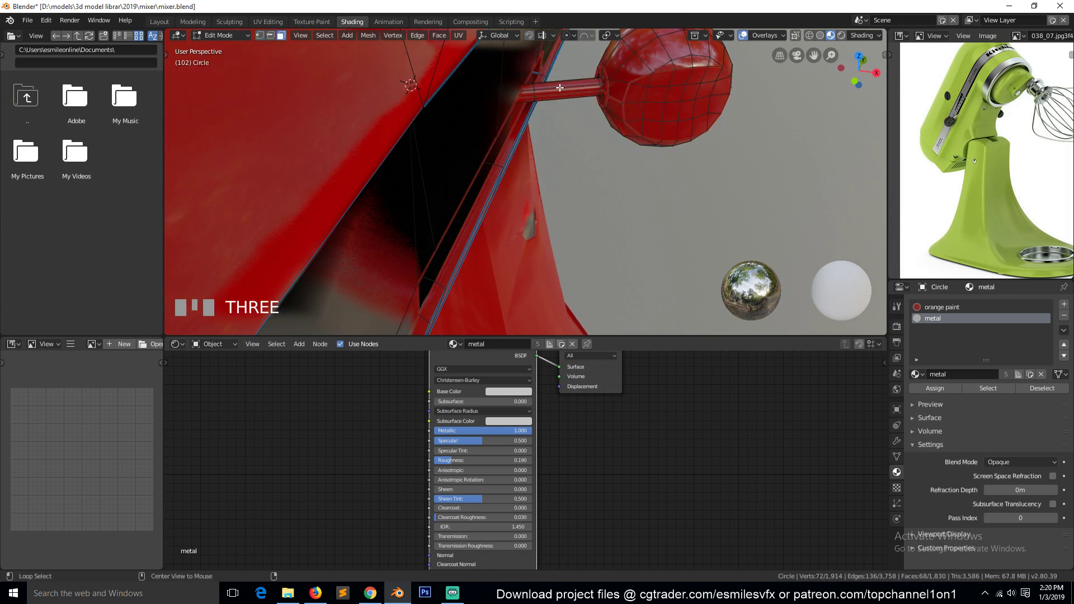
Step: Assign the metal material to the speed lever rod faces in Edit Mode
click(560, 86)
key(ctrl+KP_Add)
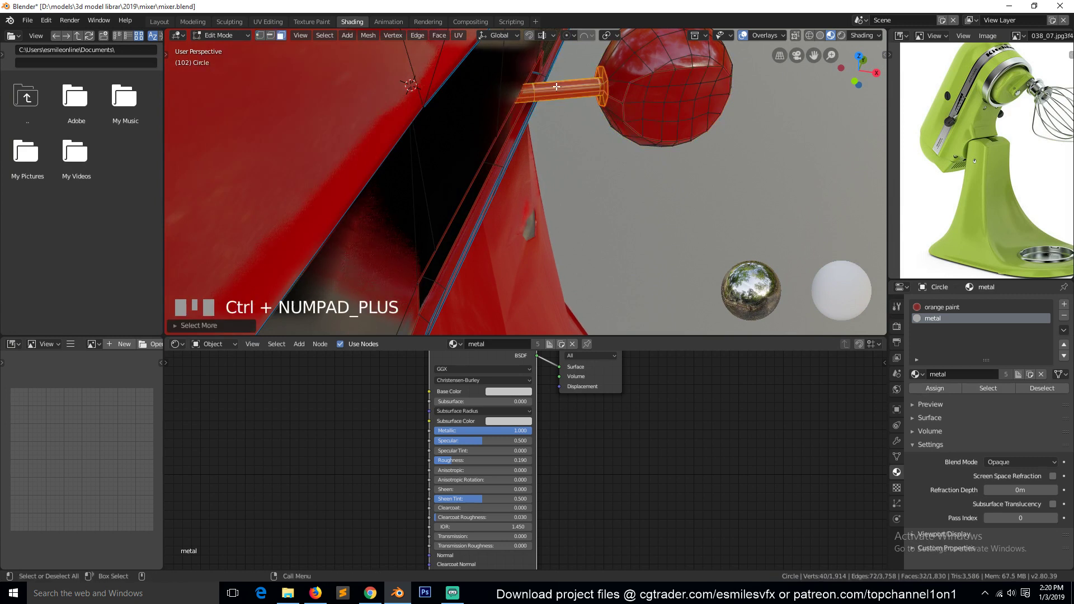
click(939, 390)
scroll(down, 3)
key(Tab)
key(`)
scroll(down, 3)
scroll(up, 3)
scroll(down, 3)
key(`)
Step: Select the attachment hub's octagonal faces under the mixer head for the metal material
click(526, 191)
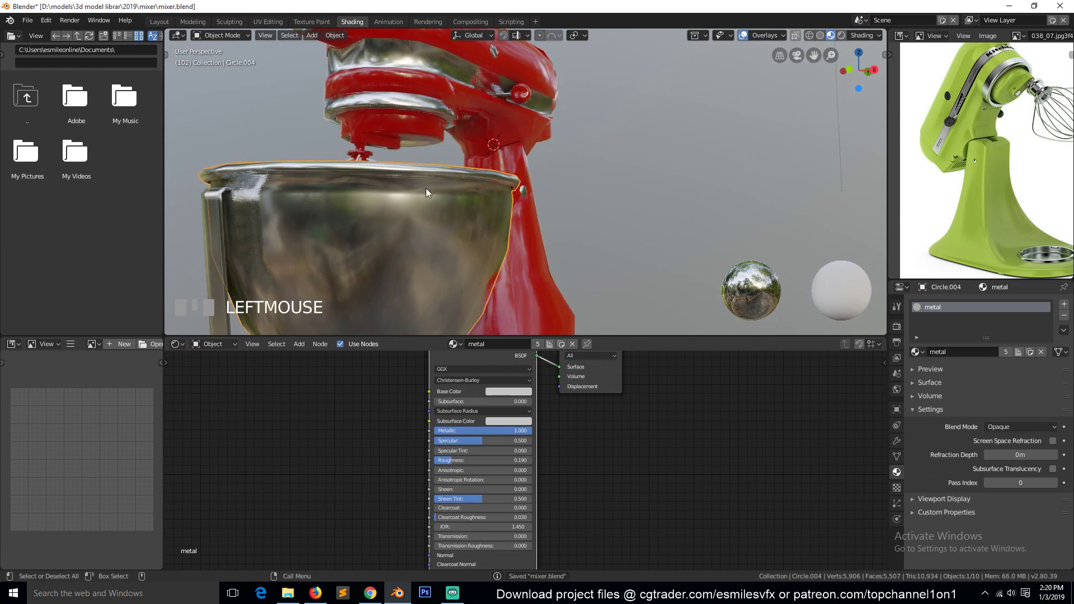
click(370, 155)
key(KP_Decimal)
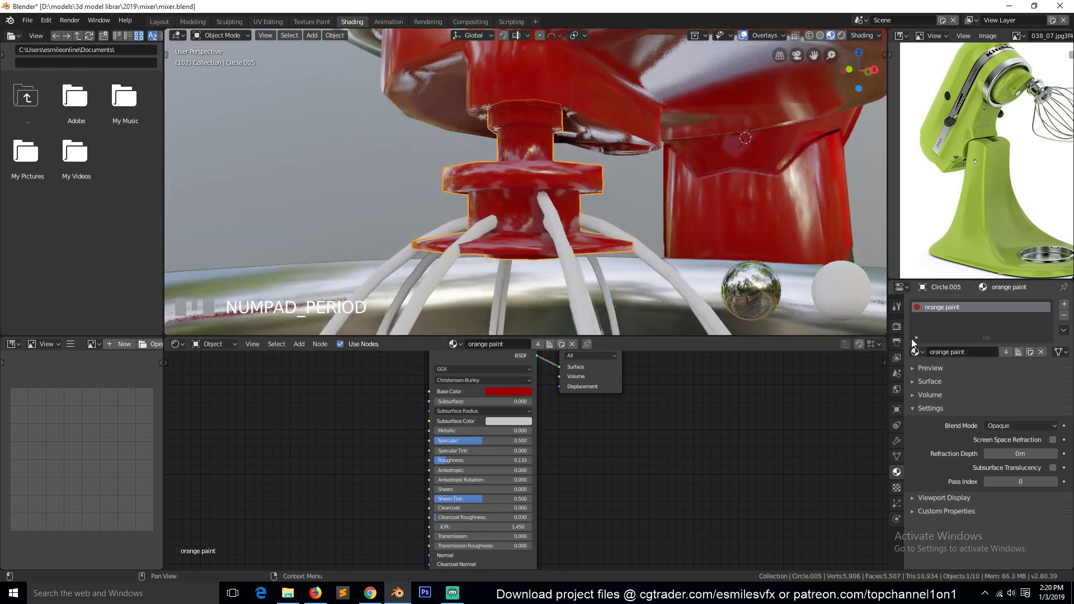
drag(925, 383, 762, 169)
key(alt+a)
key(`)
key(Tab)
key(Tab)
key(1)
click(735, 197)
key(ctrl+KP_Add)
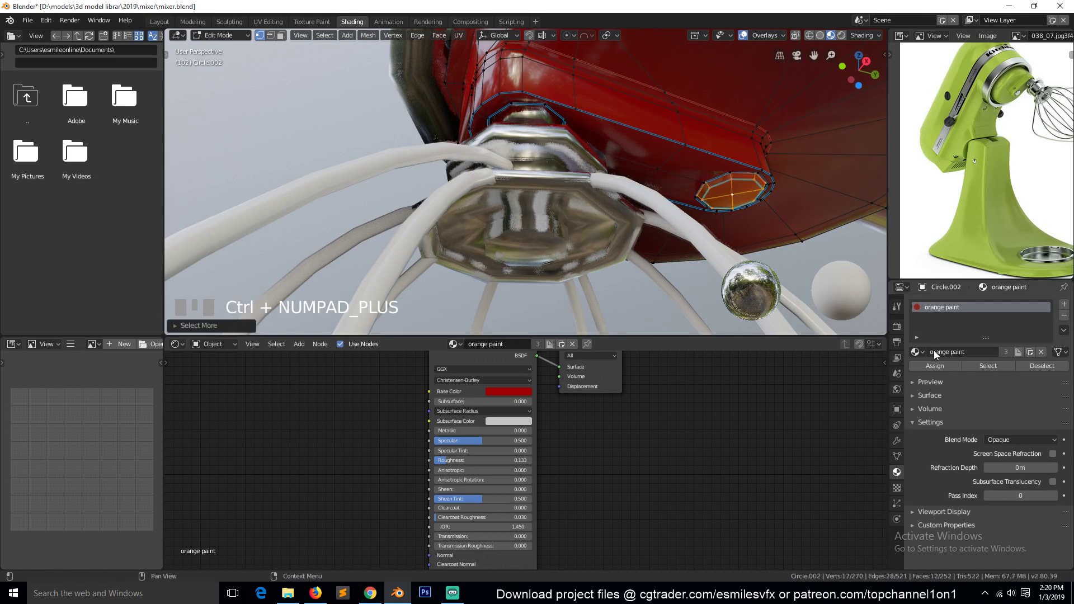
Step: Finish the hub's metal assignment and select the whisk wires curve
drag(1049, 314, 917, 373)
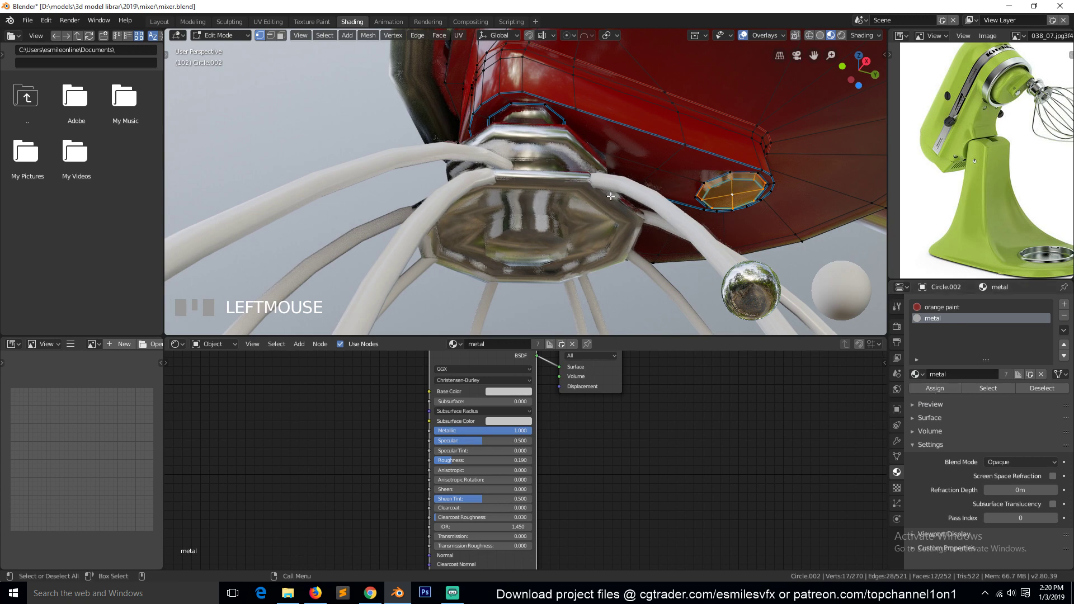
key(Tab)
key(Tab)
key(alt+a)
scroll(down, 3)
scroll(up, 3)
key(`)
click(637, 249)
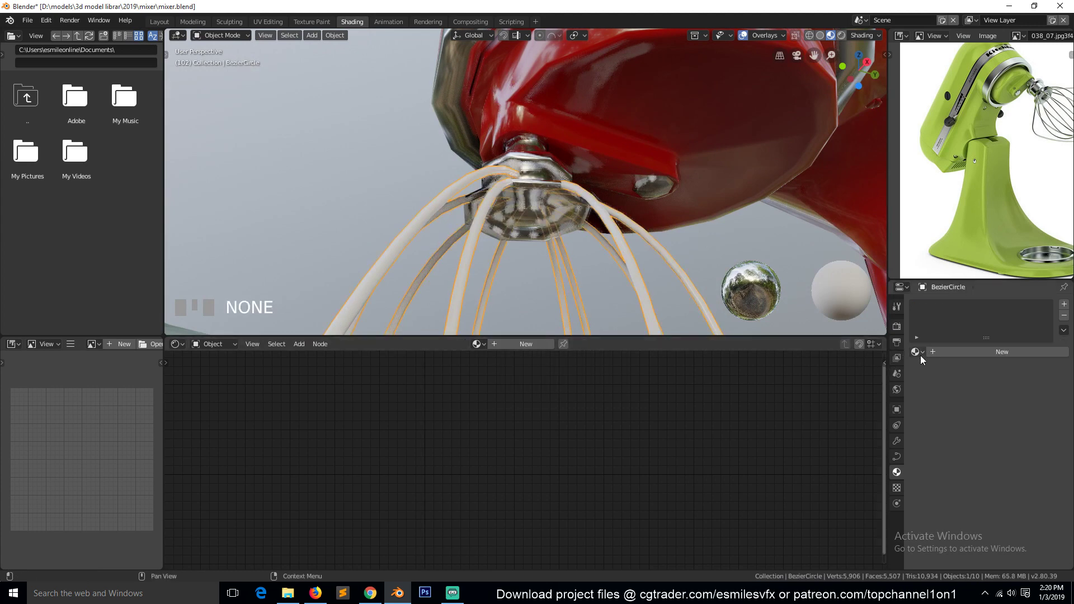
Step: Give the BezierCircle whisk wires the metal material and add a new Material.001 slot
drag(933, 383, 564, 315)
key(alt+a)
scroll(down, 3)
scroll(down, 3)
key(`)
scroll(down, 3)
key(`)
scroll(up, 3)
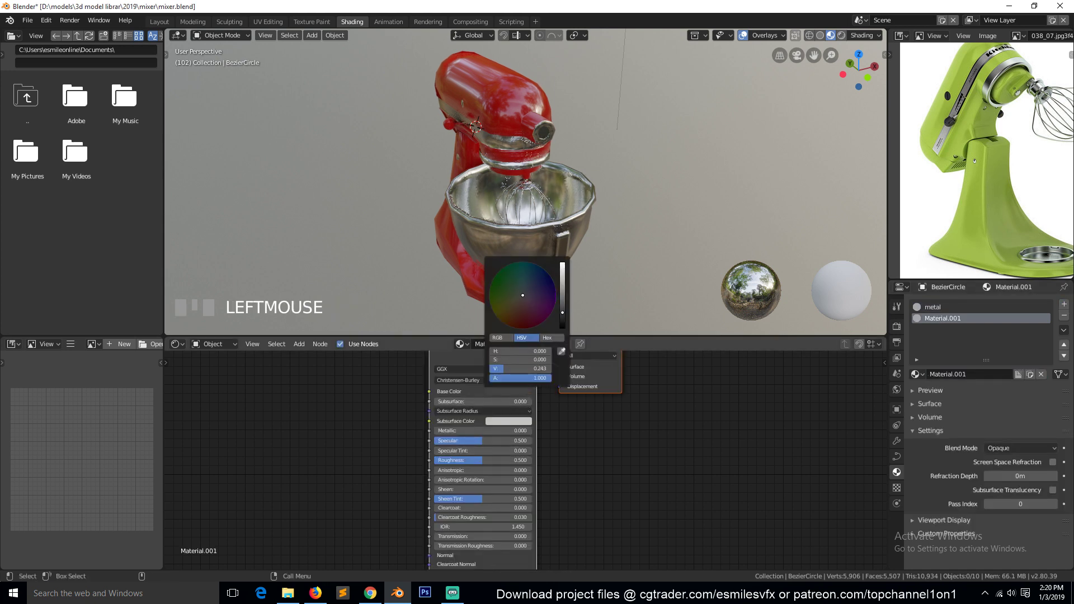
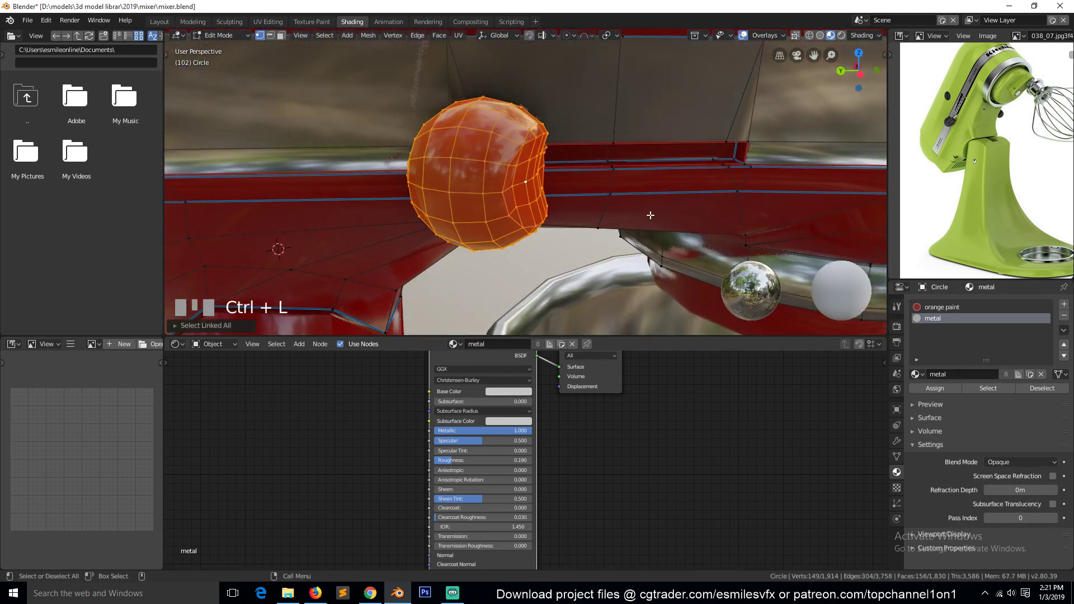
Step: Assign the metal material to the lever faces on the mixer head
drag(1058, 315, 672, 160)
key(`)
key(2)
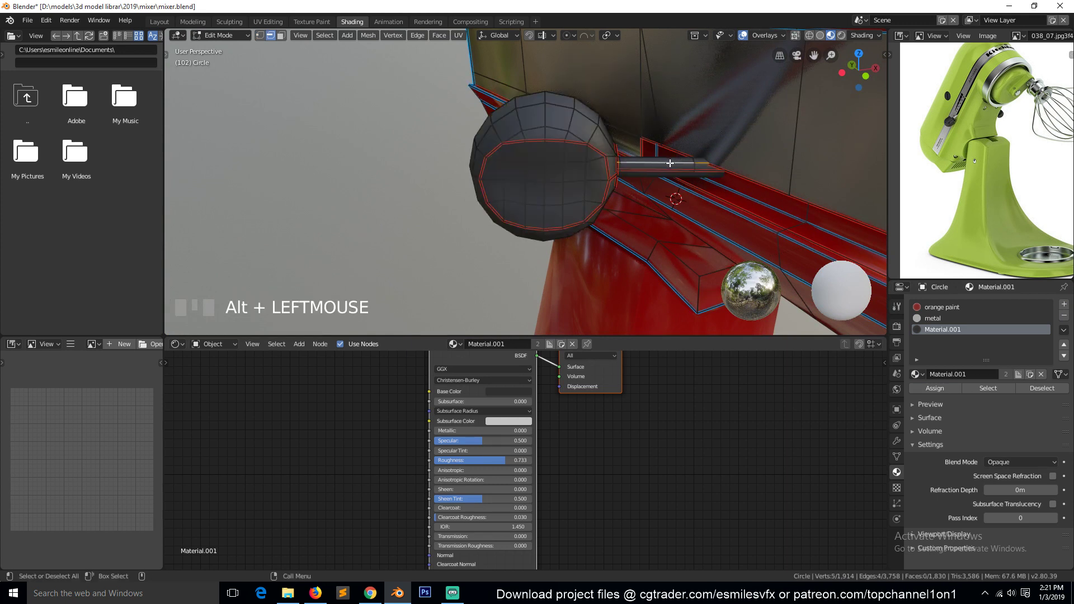
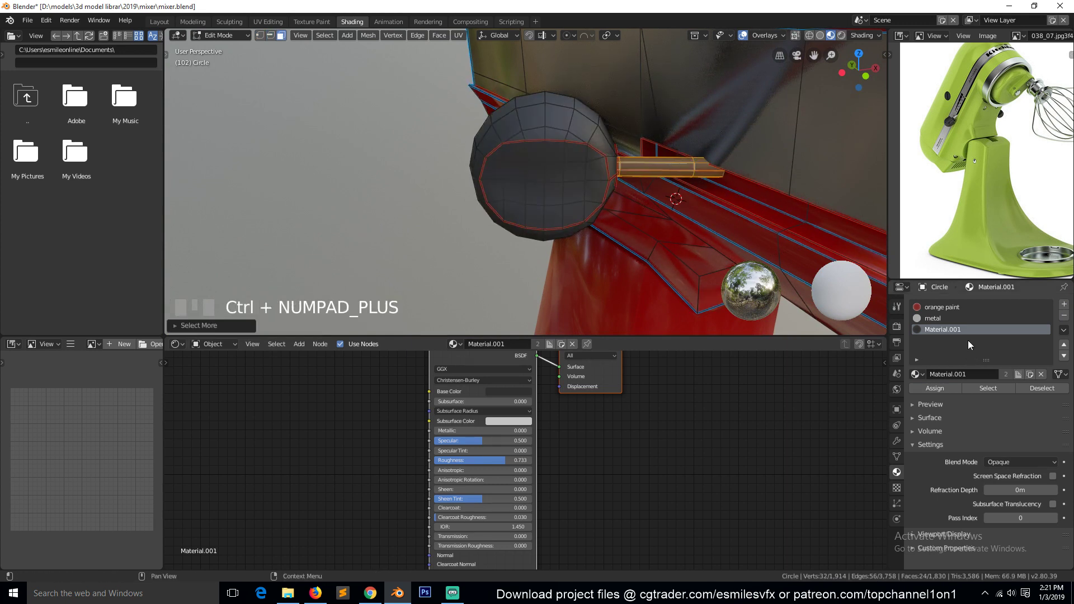
click(950, 325)
click(963, 394)
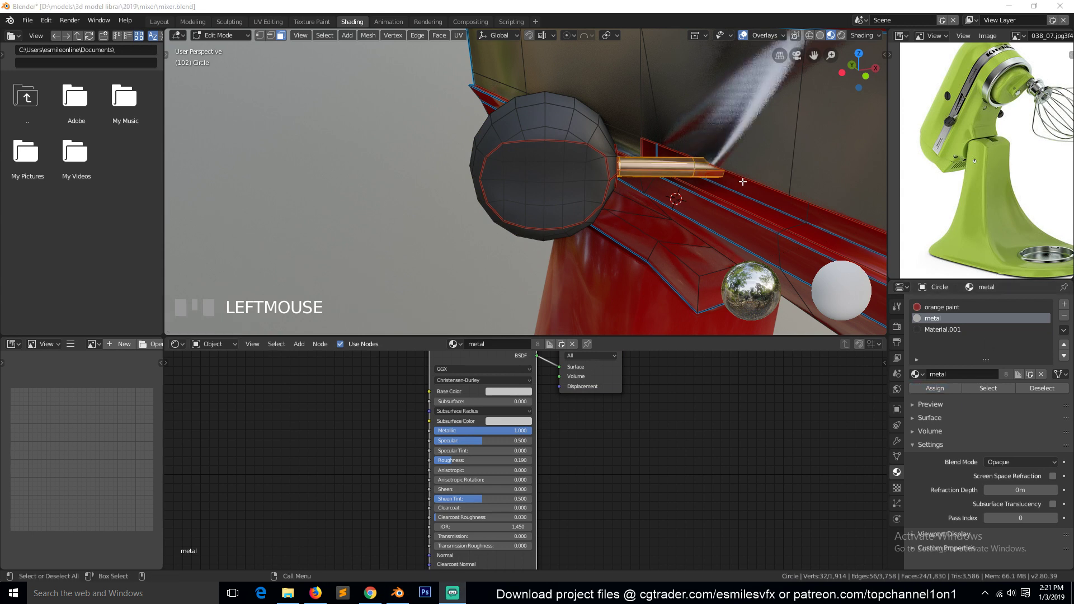
scroll(down, 3)
key(`)
Step: Assign the dark Material.001 to the round speed knob faces
click(770, 205)
key(ctrl+KP_Add)
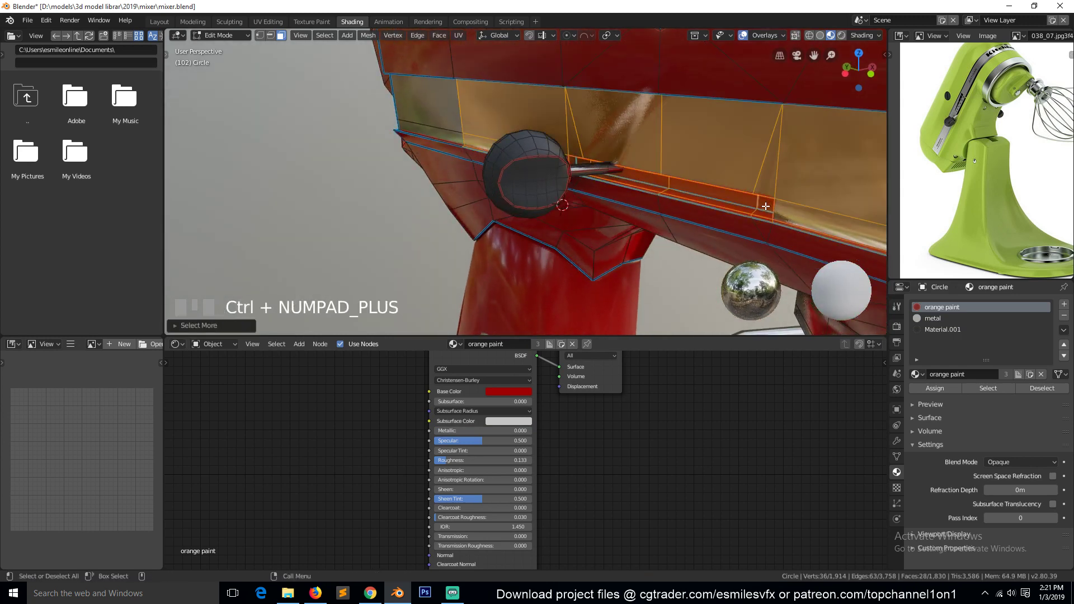
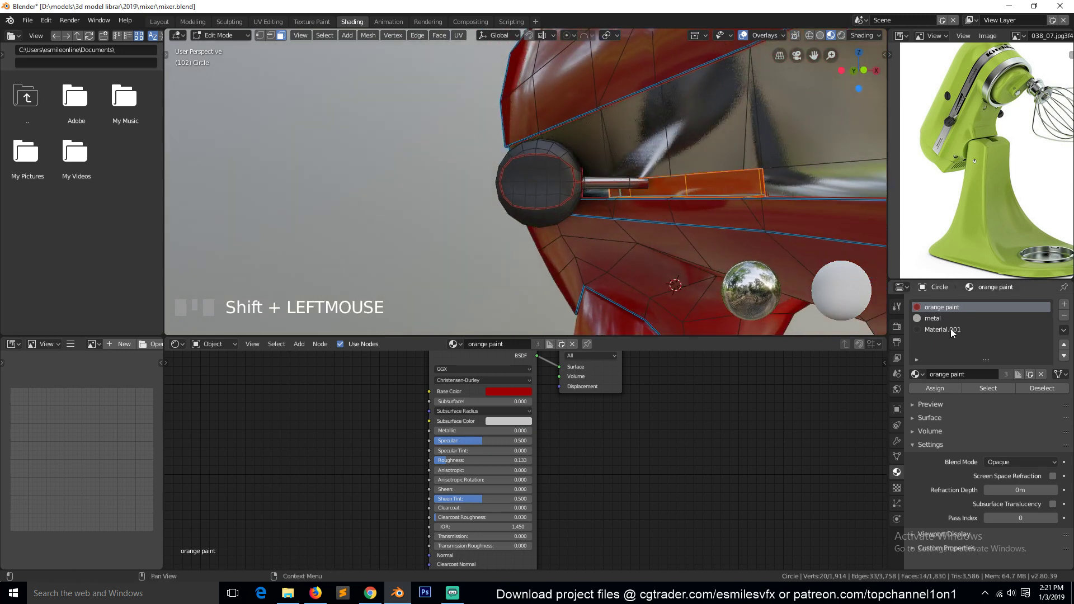
drag(948, 321, 576, 226)
key(Tab)
scroll(down, 3)
key(`)
key(Tab)
scroll(up, 3)
click(937, 331)
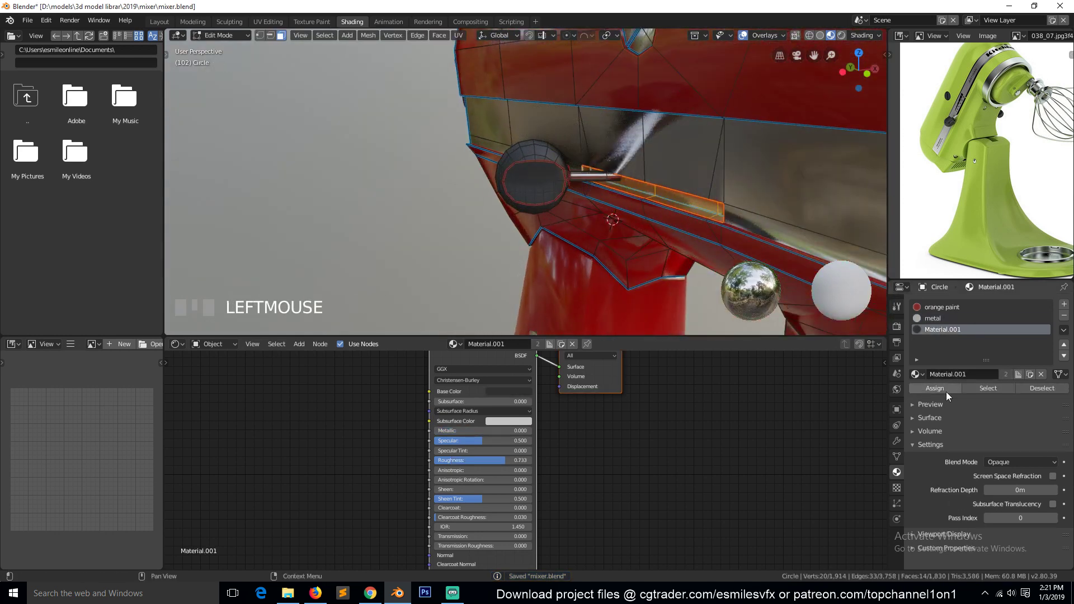
Step: Give the trim band faces the metal material
key(Tab)
scroll(down, 3)
key(`)
scroll(up, 3)
key(Tab)
key(`)
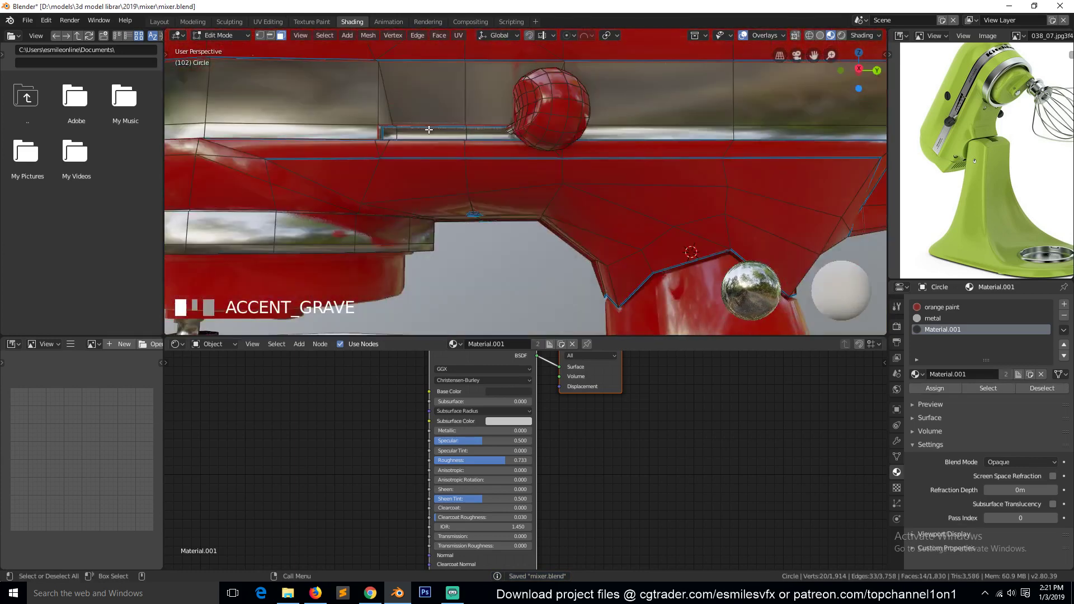
click(393, 131)
key(`)
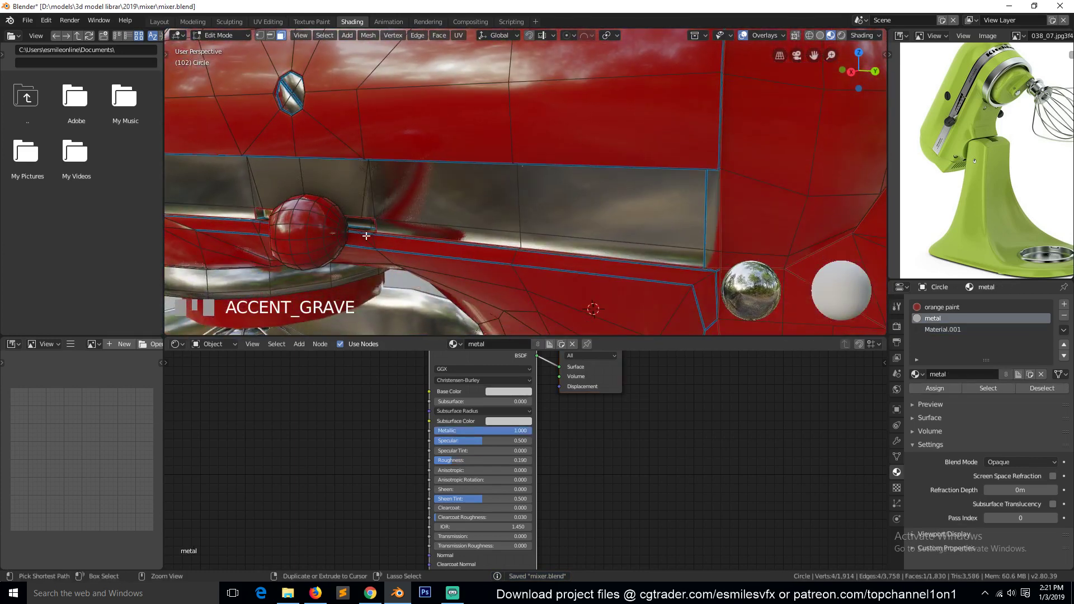
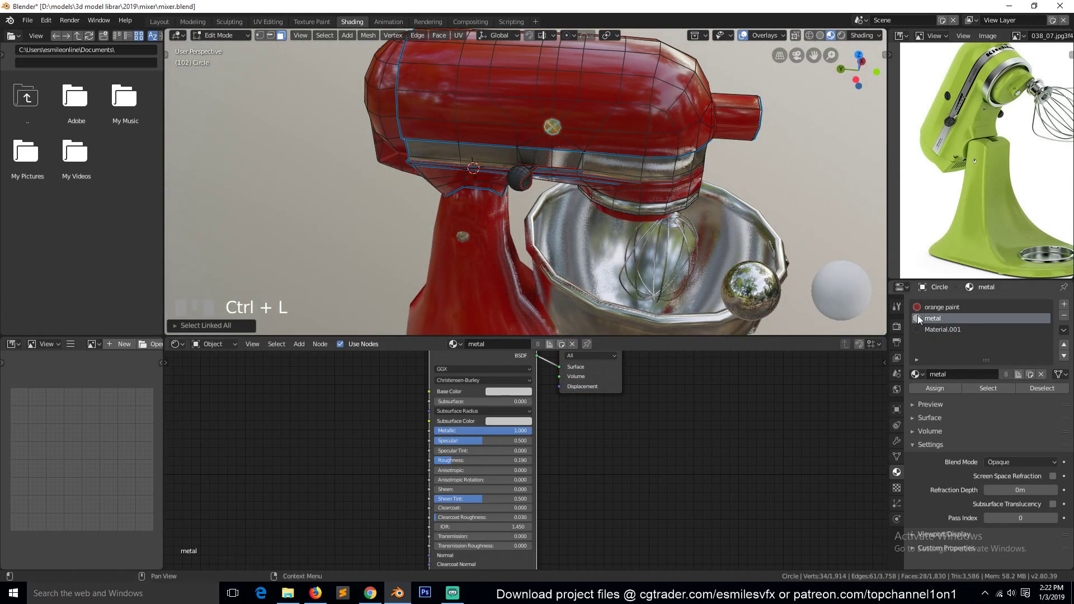
Step: Check the head's materials around the model and return to Object Mode
drag(951, 330, 455, 155)
key(Tab)
scroll(down, 3)
key(`)
scroll(down, 3)
key(`)
scroll(up, 3)
key(`)
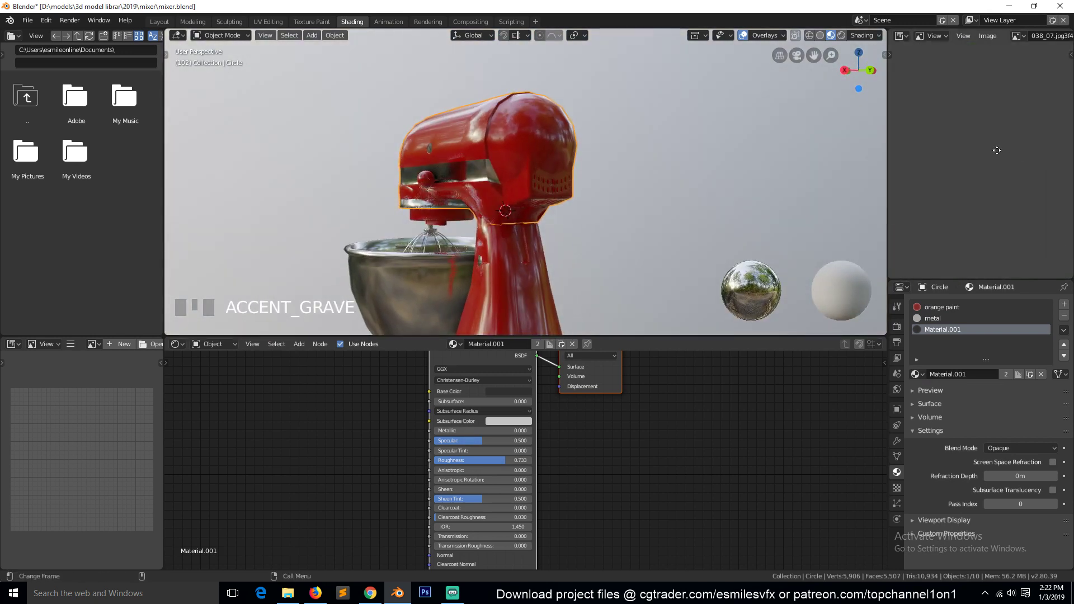
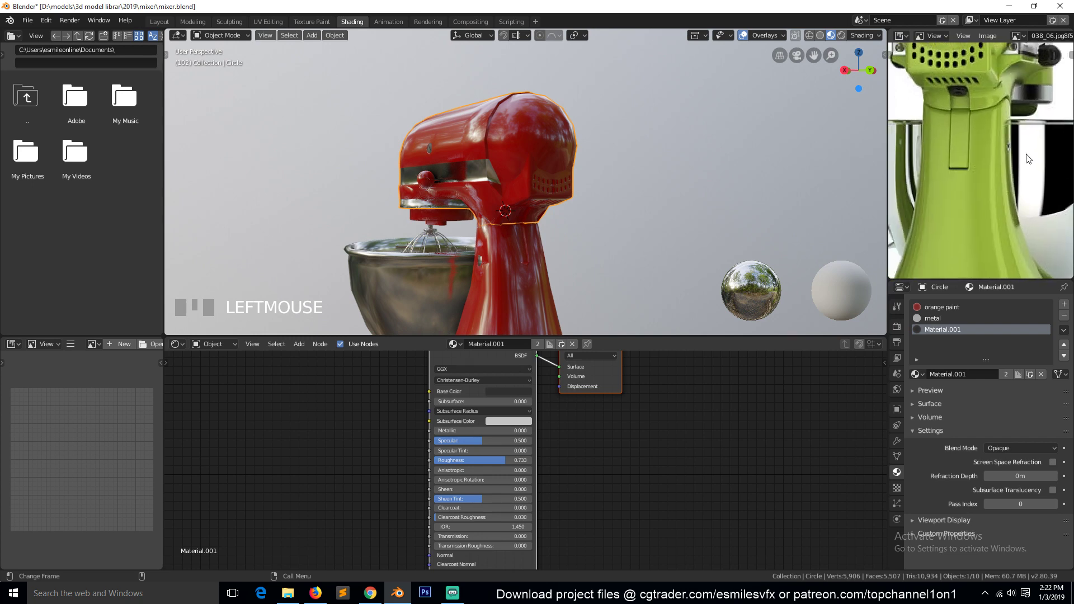
Step: Add a Reflection Cubemap light probe and scale it to enclose the mixer from the front view
scroll(up, 3)
key(`)
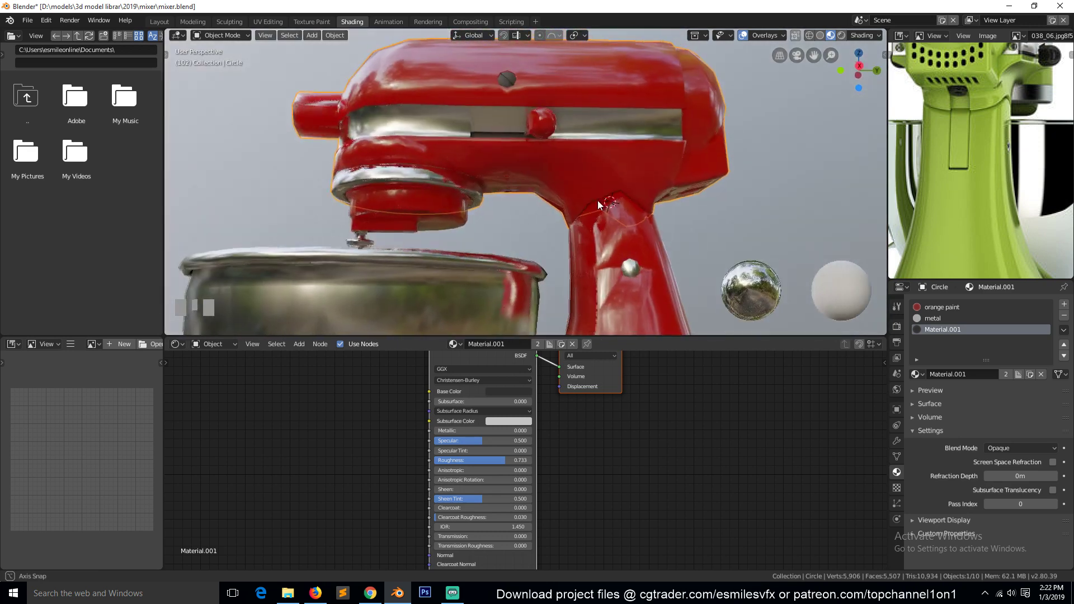
scroll(down, 3)
key(`)
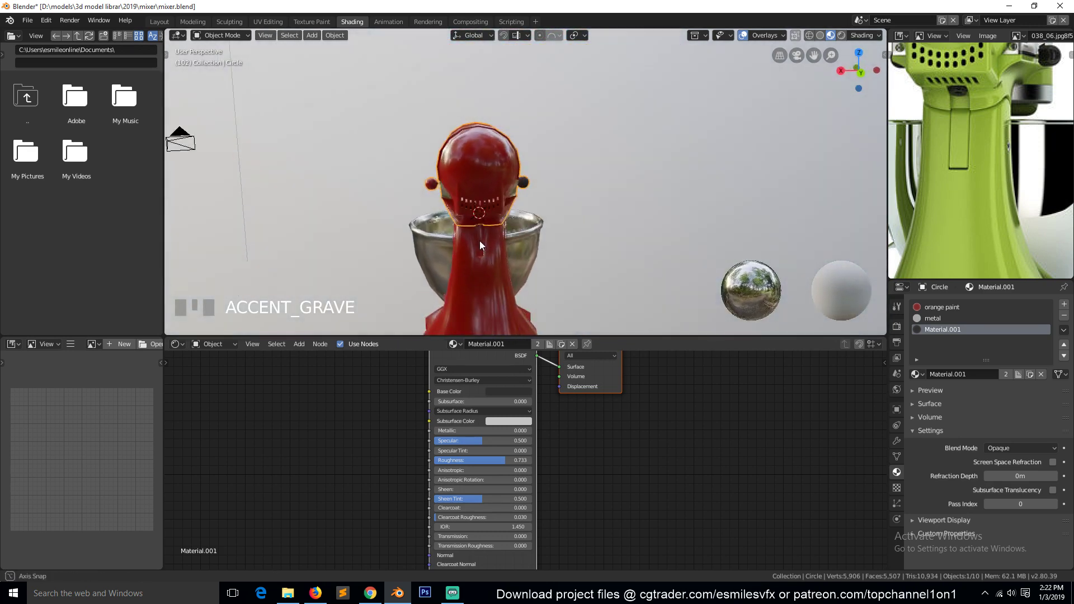
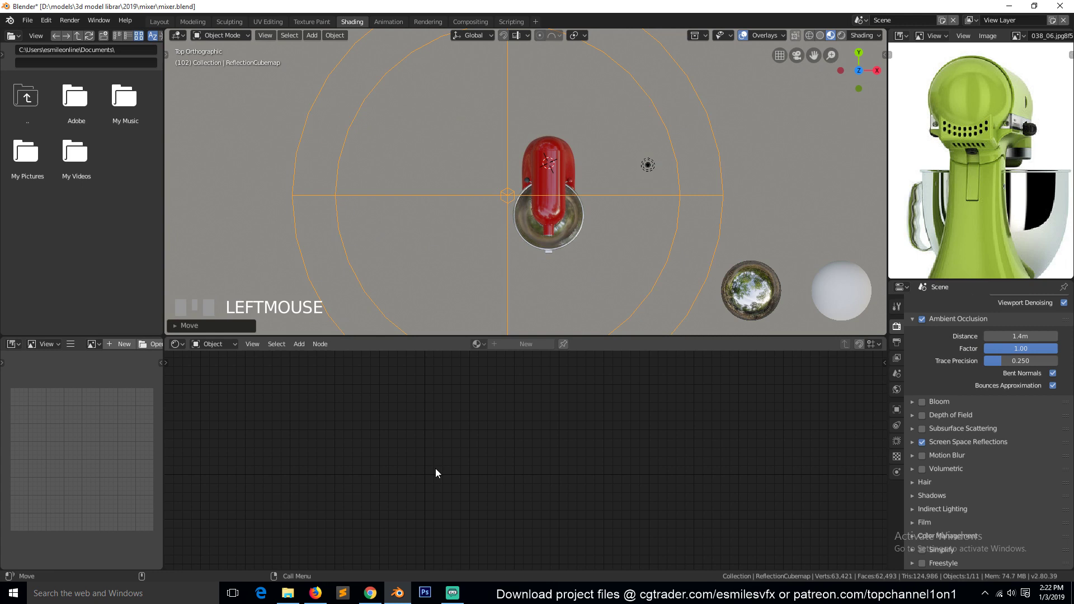
Step: Add an Irradiance Volume probe around the mixer and a plane for the floor
key(KP_3)
scroll(down, 3)
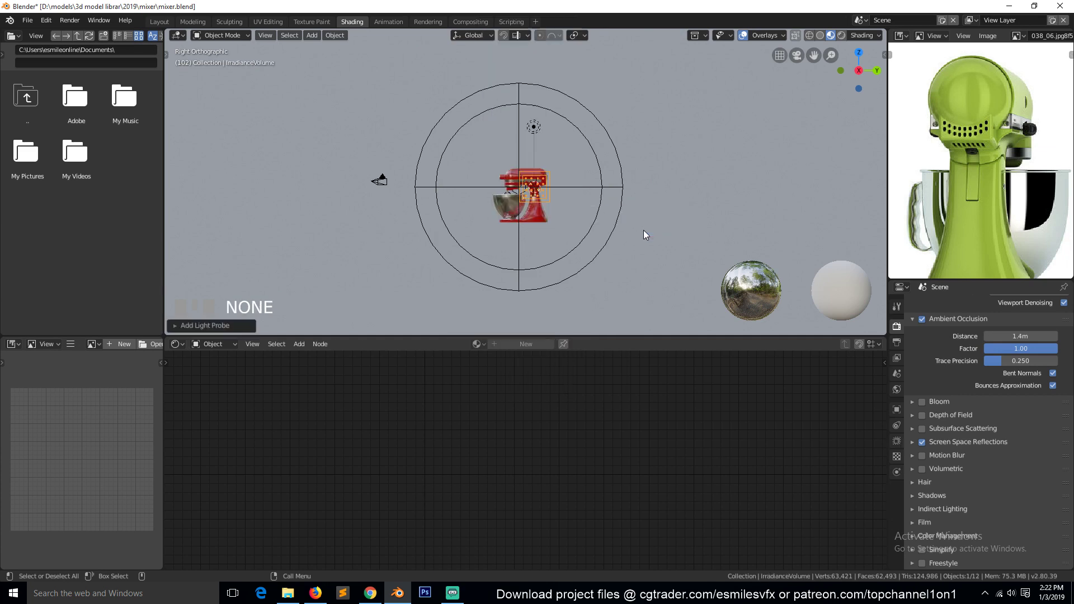
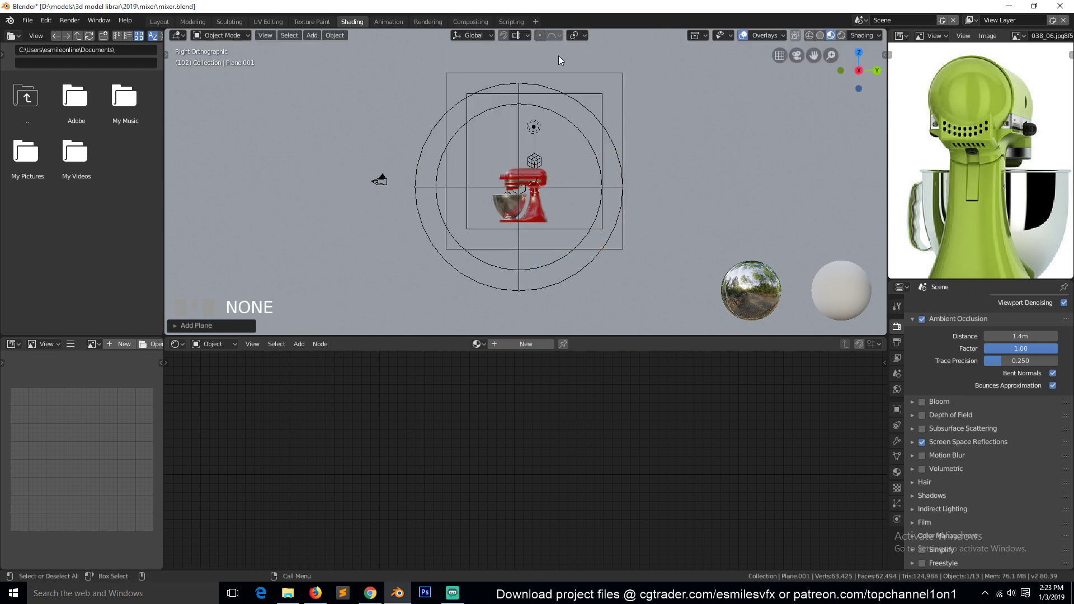
Step: Move the plane down, extrude its back edges into walls and bevel the corner round
key(s)
click(572, 323)
key(g)
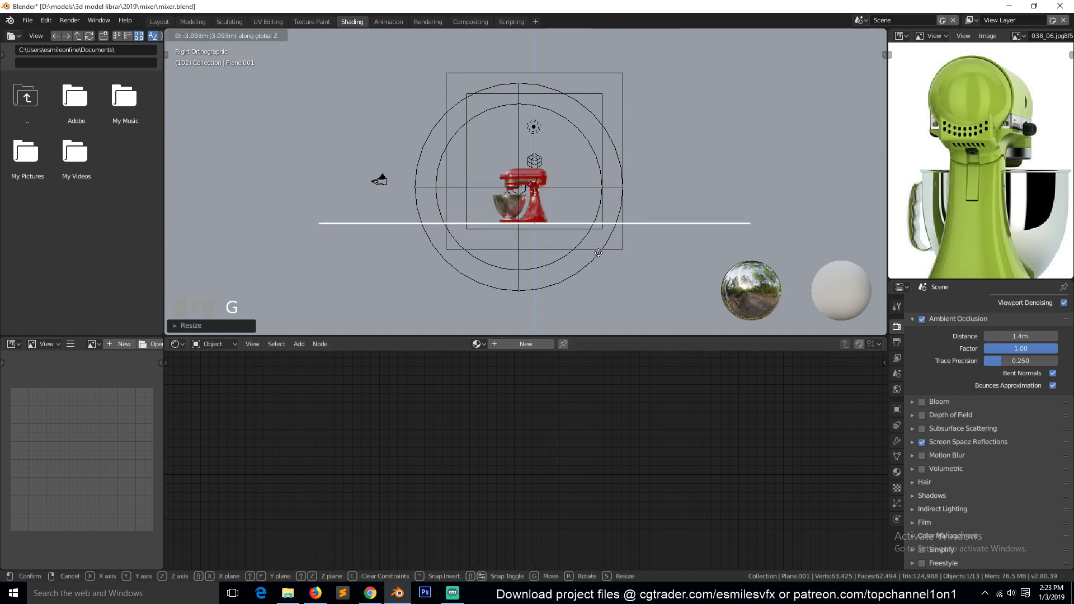
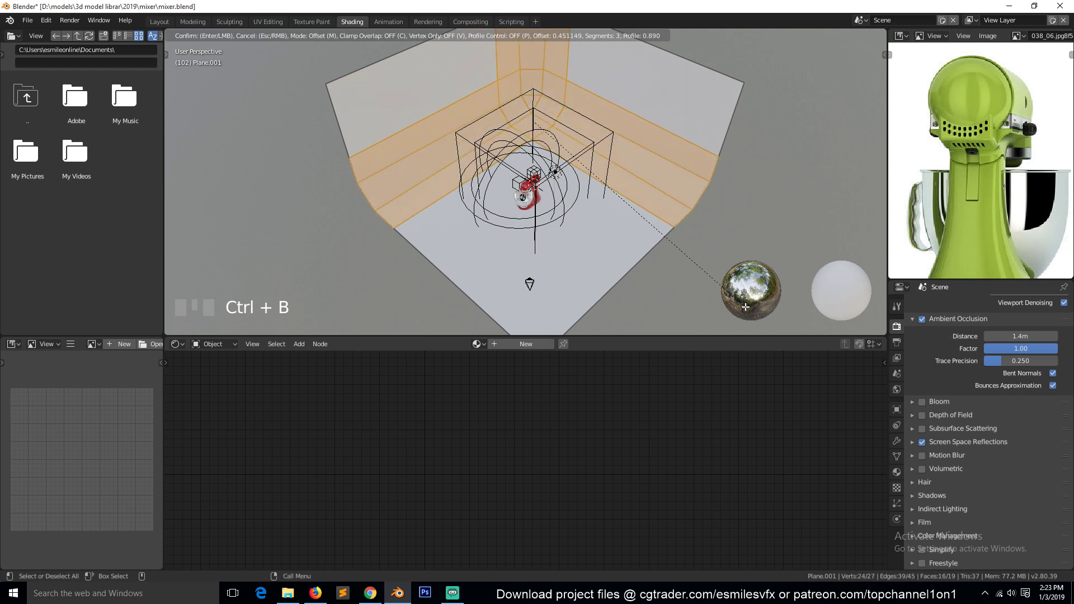
click(750, 307)
Step: Shade the curved studio backdrop smooth in Object Mode
key(Tab)
key(`)
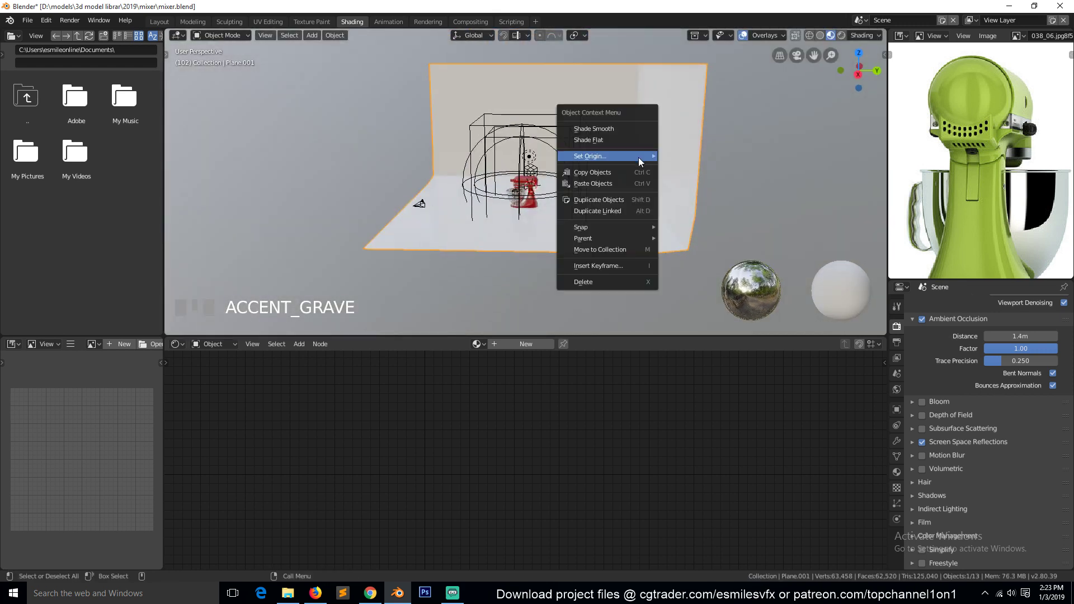
drag(611, 135, 641, 203)
key(alt+a)
key(`)
click(640, 203)
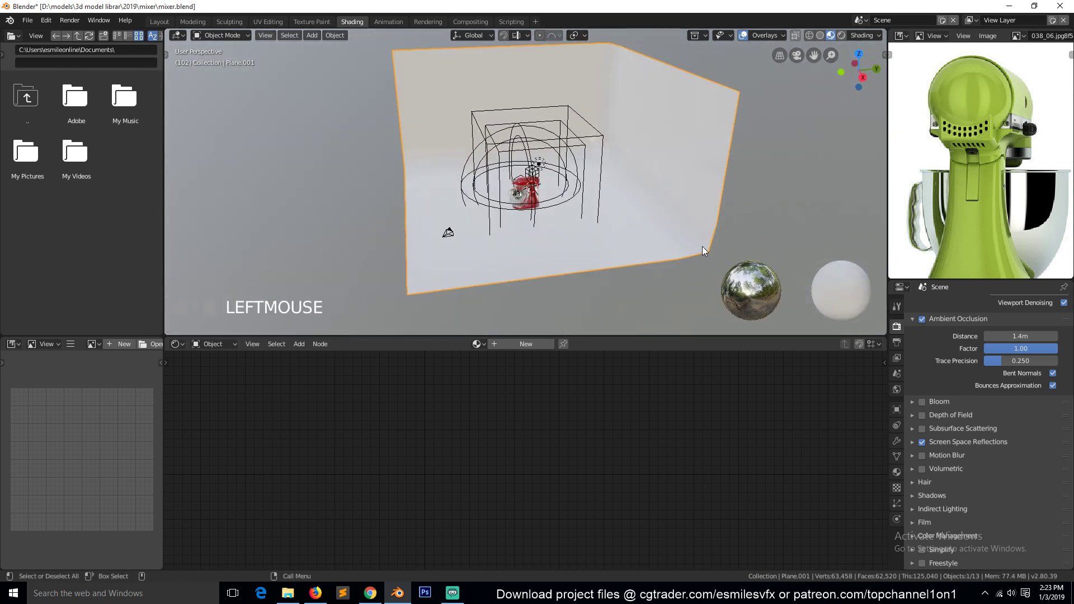
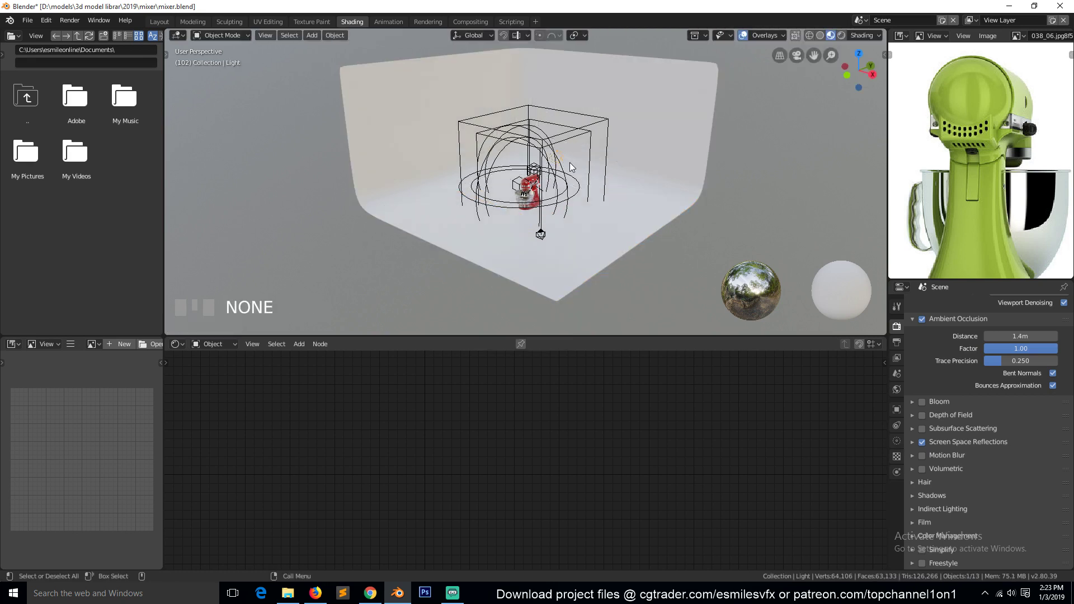
Step: Turn the scene light into an area light from its Light properties, viewed from the front
key(KP_1)
key(g)
click(915, 463)
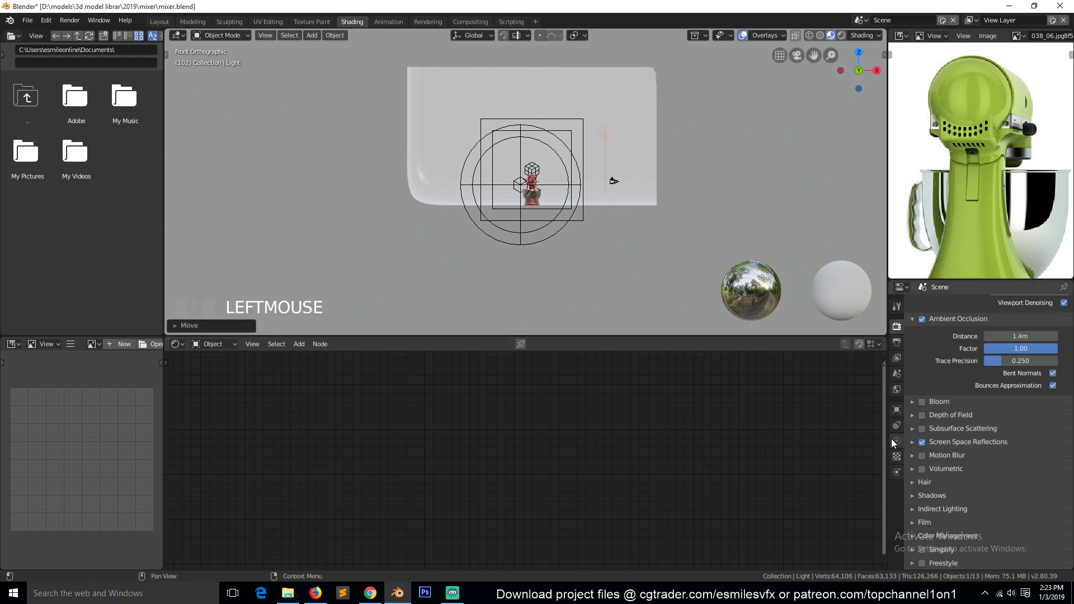
click(1046, 351)
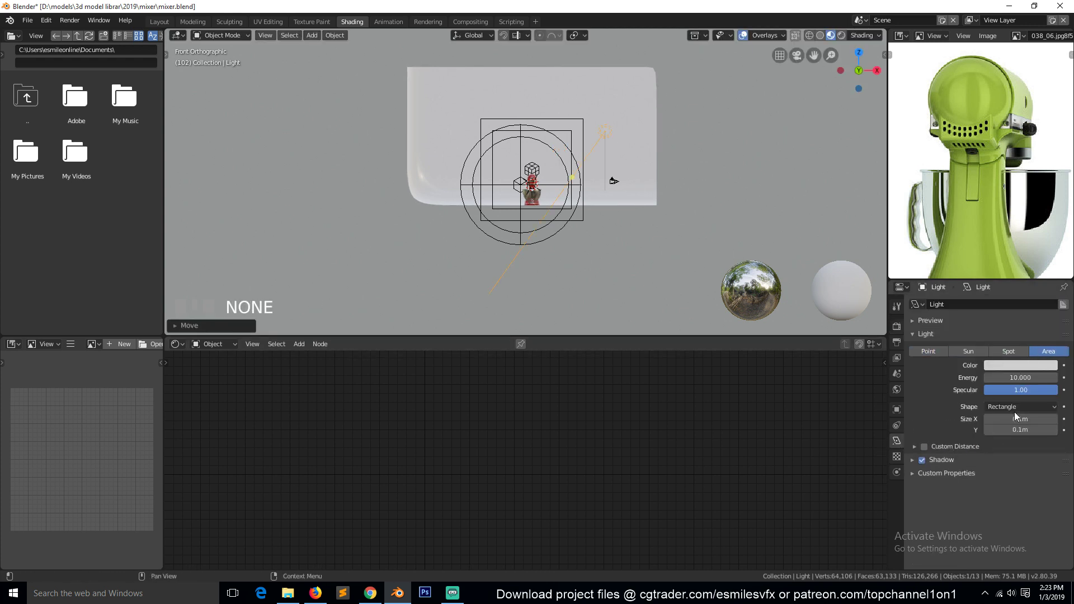
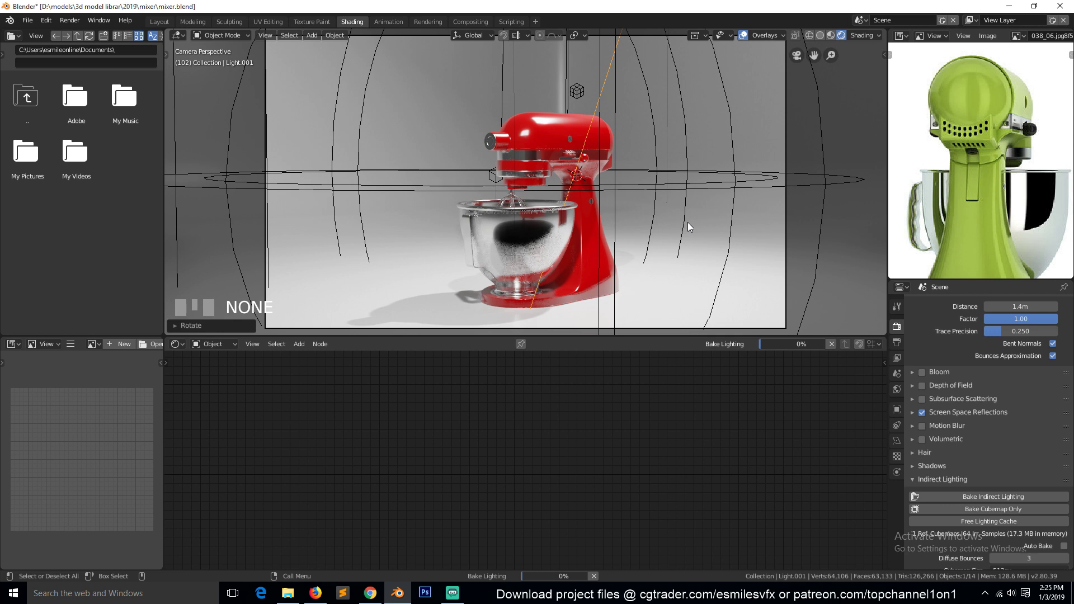
Step: Bake Indirect Lighting from the Render Properties panel for the studio scene
drag(691, 226, 745, 39)
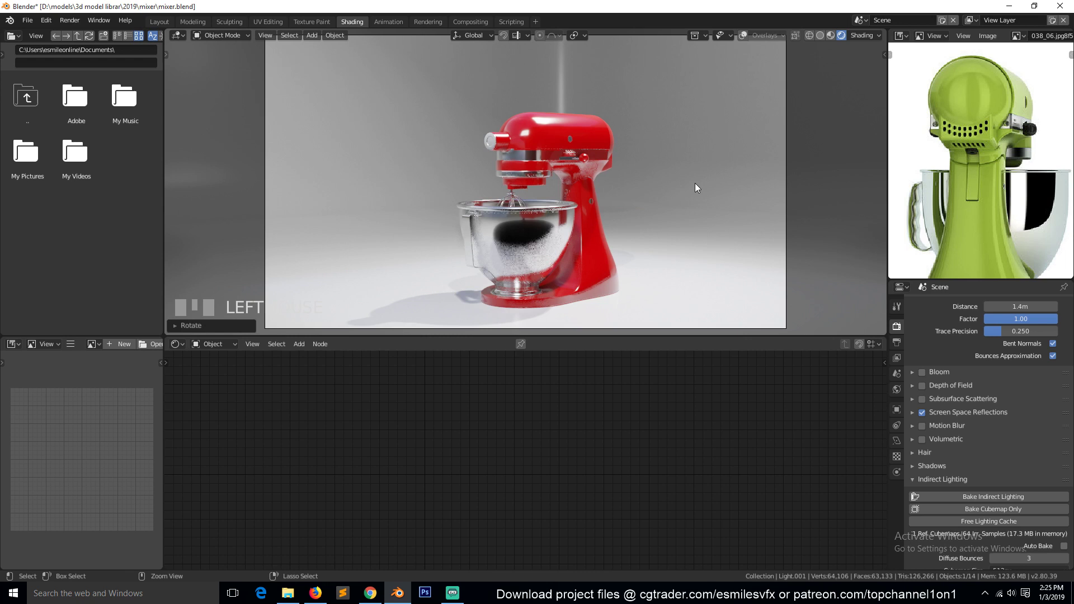
scroll(down, 3)
key(`)
scroll(down, 3)
click(709, 236)
Step: Save the file and frame the lit mixer through the scene camera
key(s)
click(643, 235)
key(KP_3)
key(KP_Decimal)
key(KP_0)
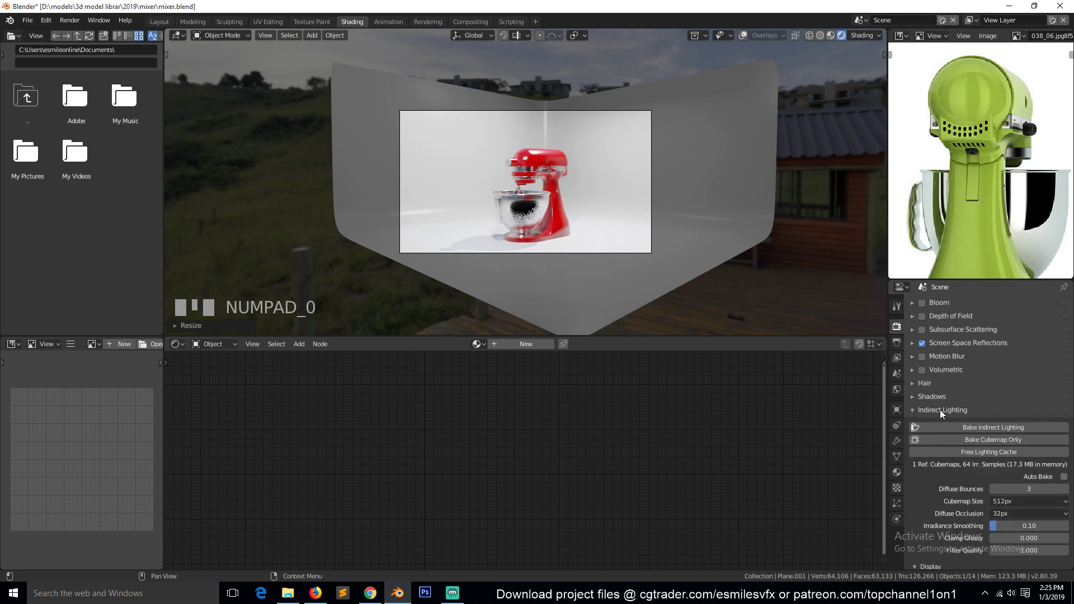
Step: Hide the backdrop and lights to inspect the baked lighting on the mixer
click(1055, 465)
scroll(up, 3)
click(697, 238)
key(h)
key(`)
scroll(up, 3)
key(`)
scroll(down, 3)
key(`)
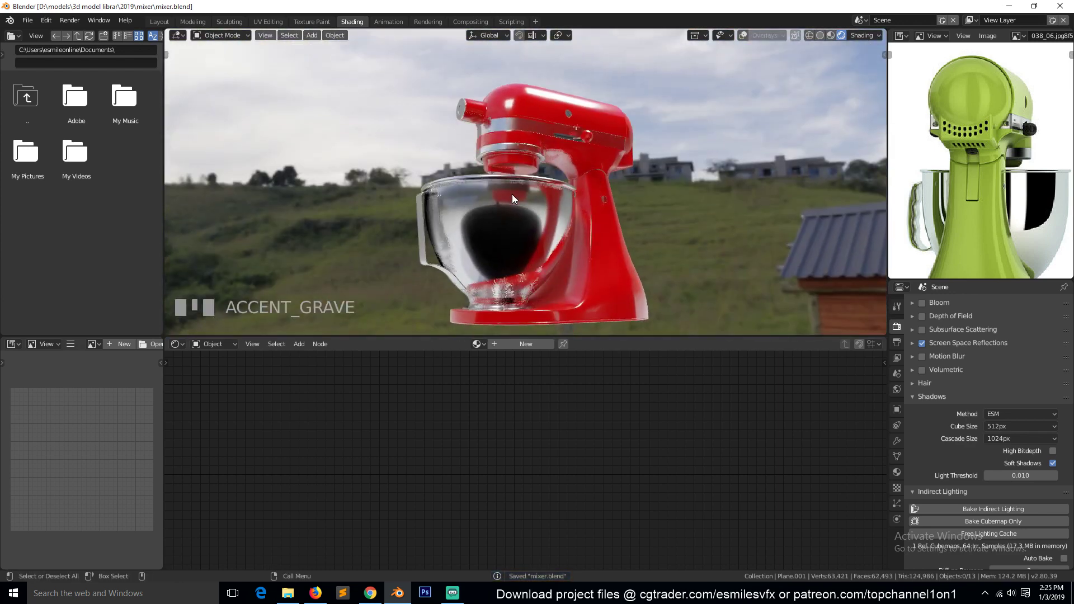
scroll(down, 3)
key(`)
Step: Unhide everything in camera view and create a new black-base Material.002 for the backdrop
key(KP_0)
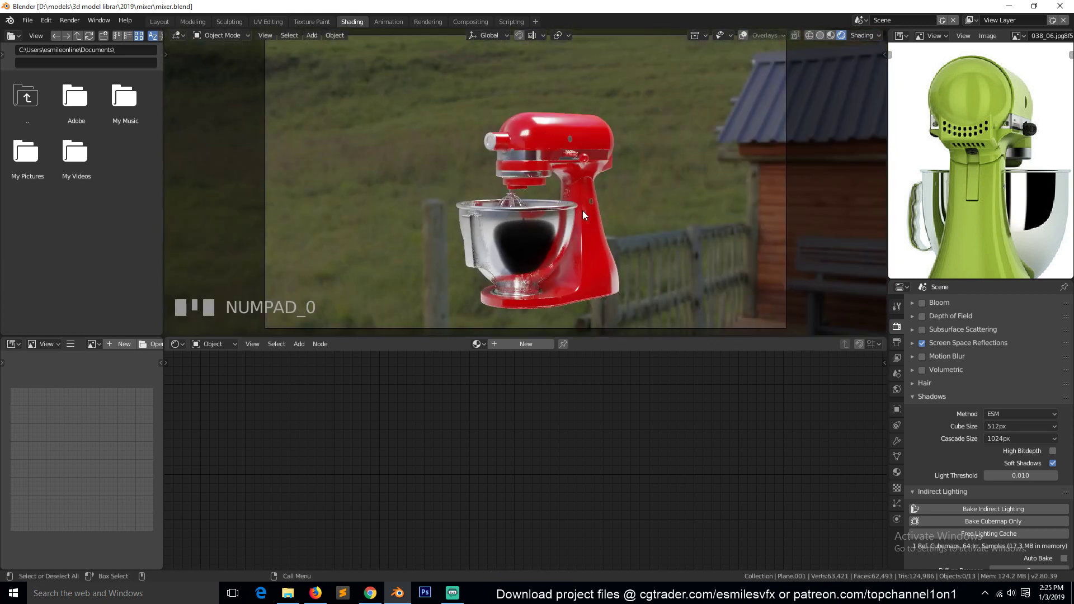
key(alt+h)
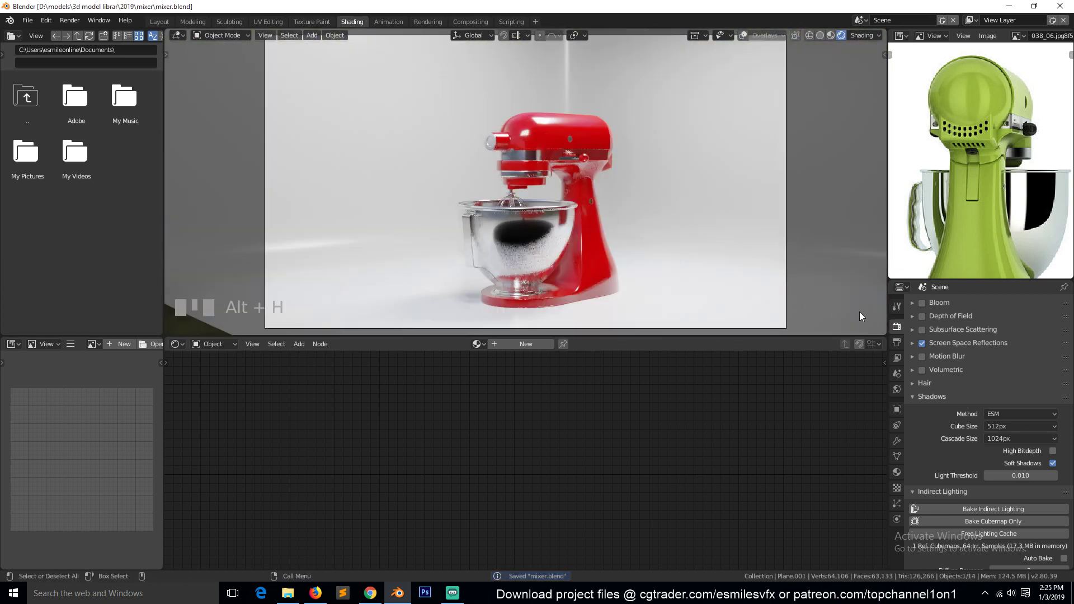
click(773, 300)
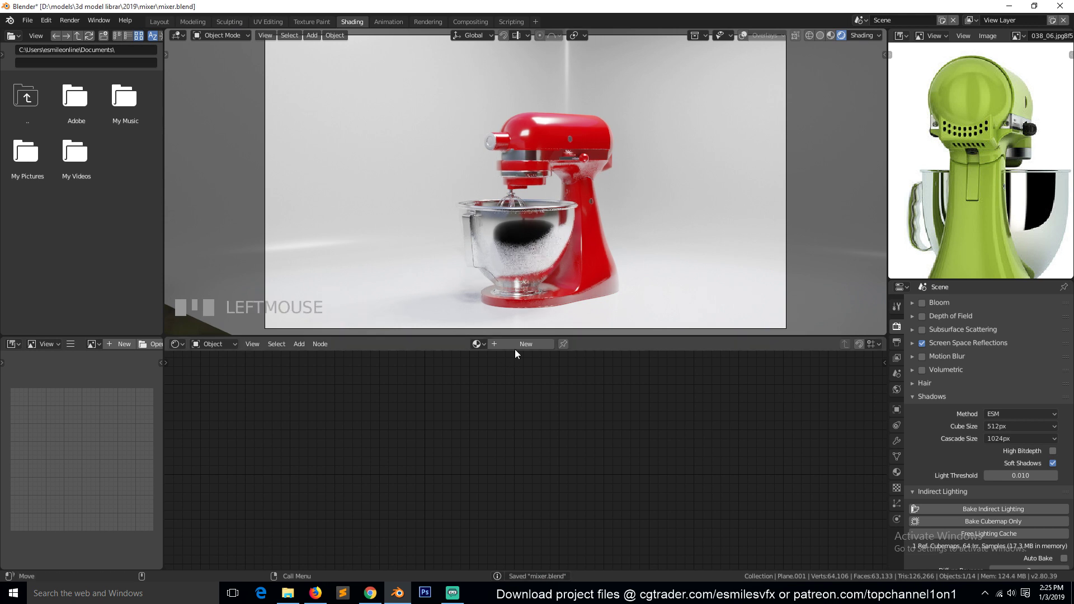
click(521, 347)
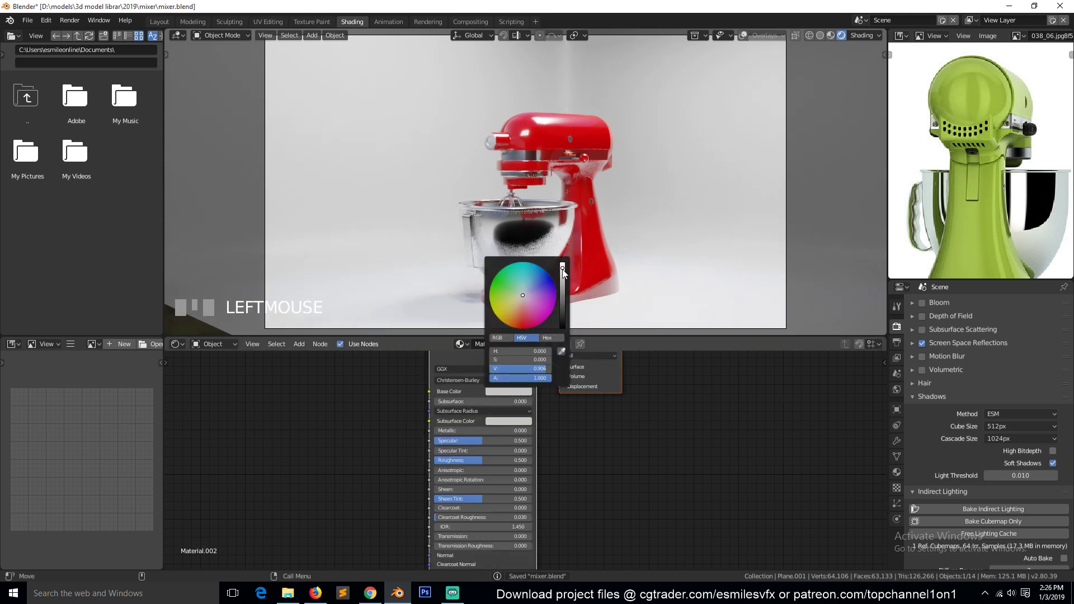